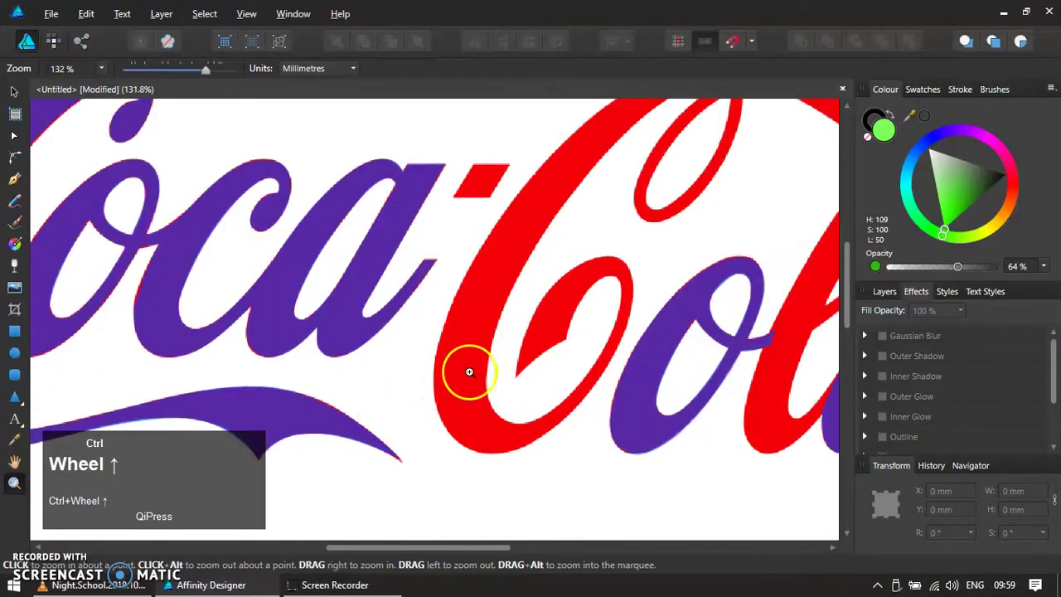
Begin a straight-segment Pen trace along the inner edge of the C in Cola.
key(p)
Add points around the C's outer edge and close the angular outline into a complete shape.
click(547, 385)
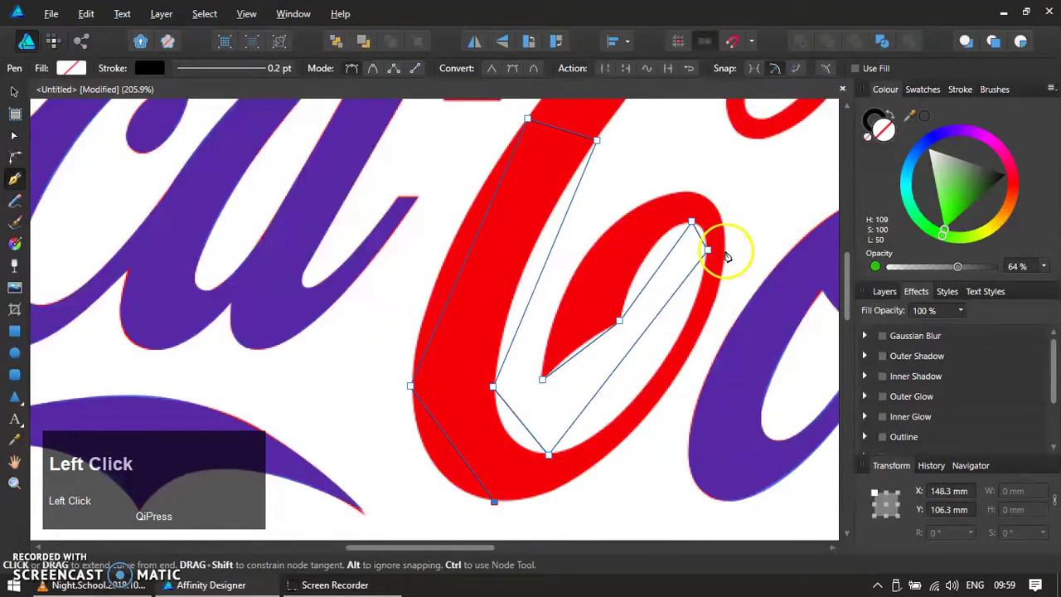
click(731, 252)
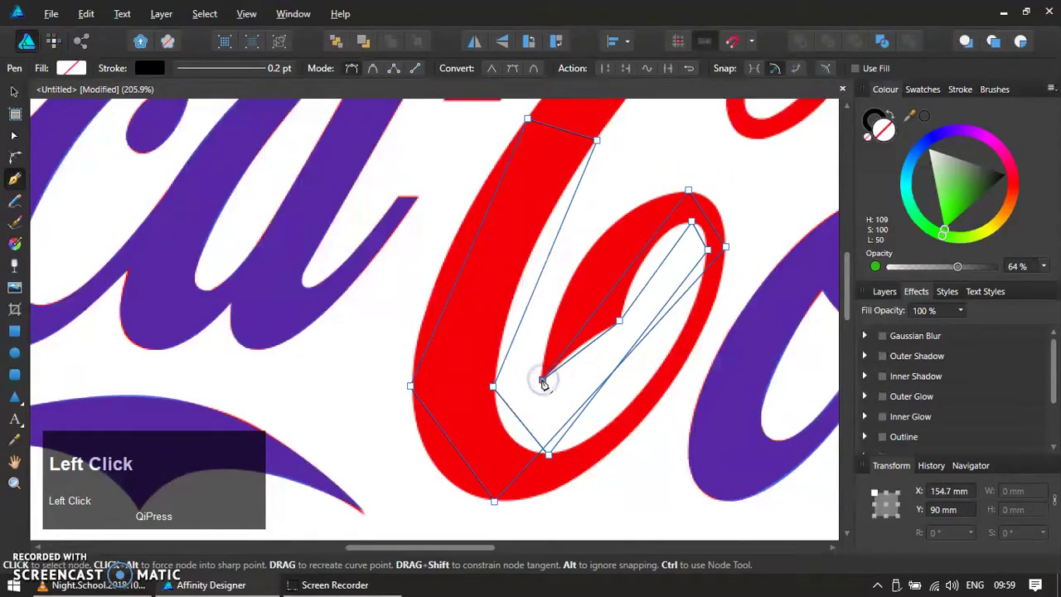
key(v)
drag(537, 467, 311, 307)
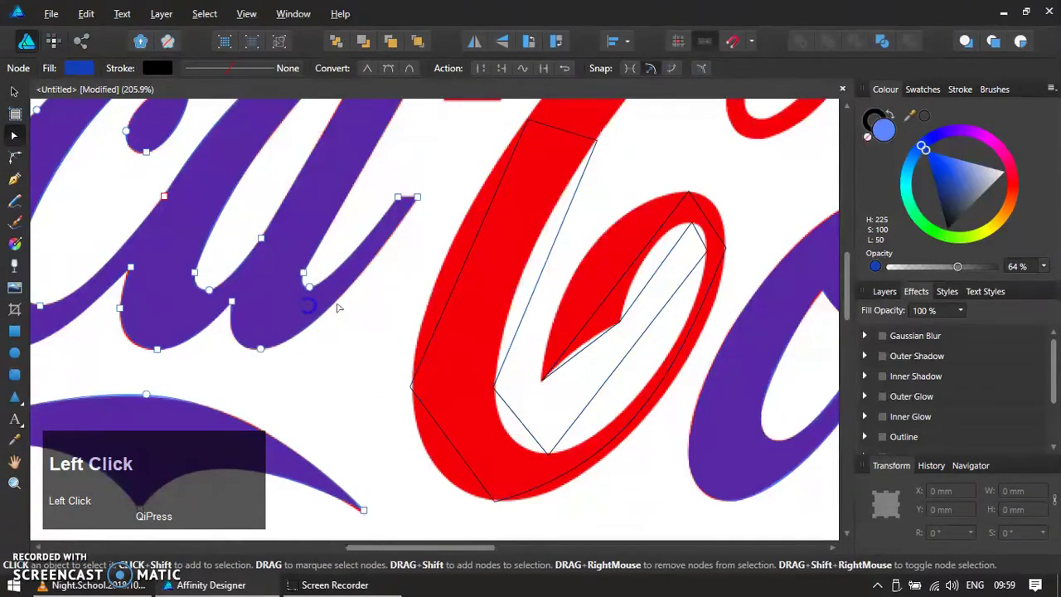
Give the C outline a blue fill and bend its bottom and top edges into curves.
key(ctrl+c)
click(436, 420)
key(ctrl+shift+v)
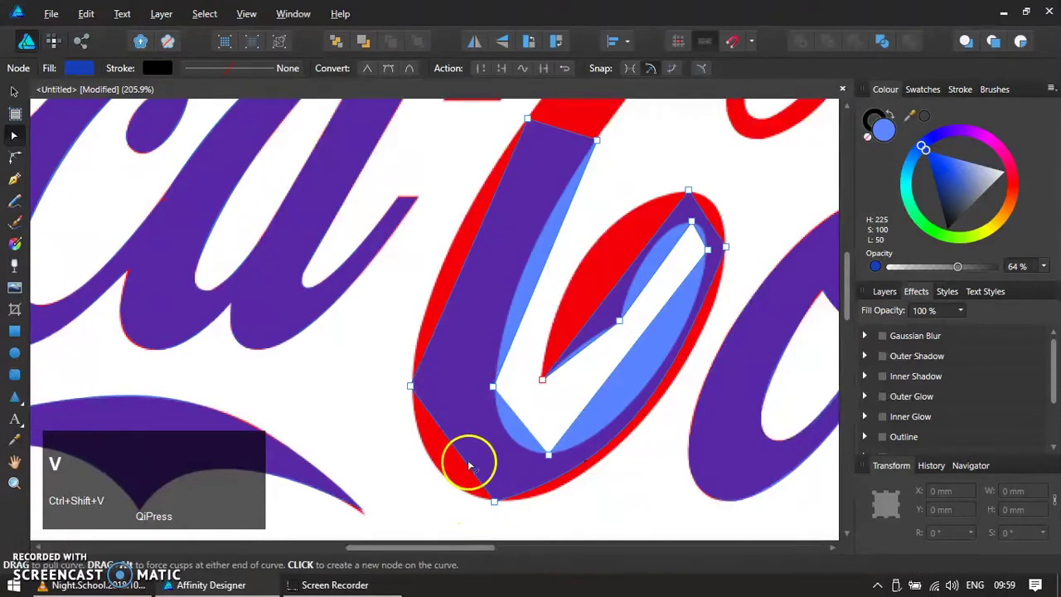
drag(468, 452, 758, 236)
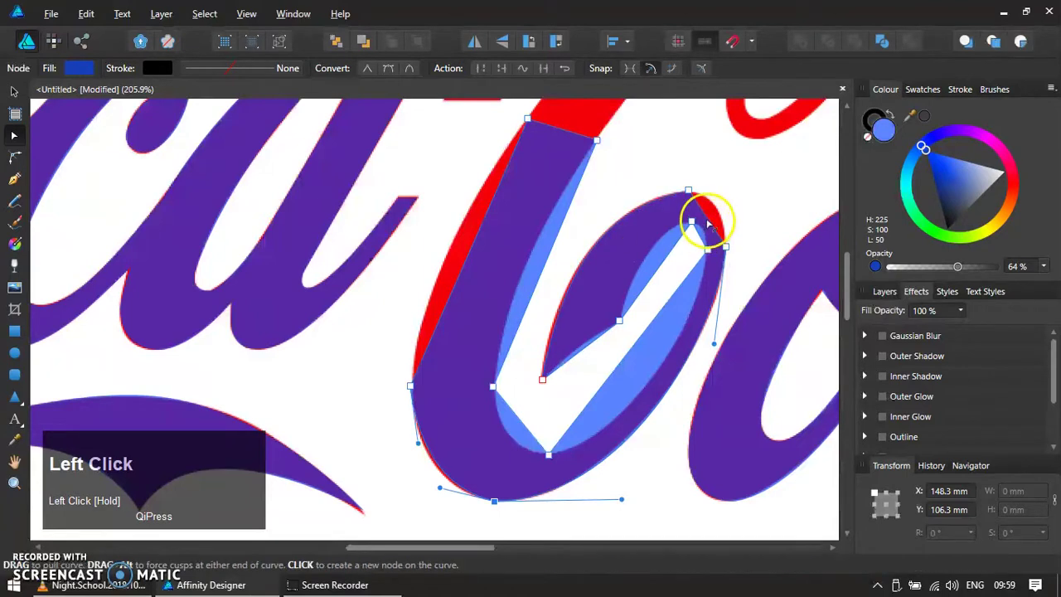
scroll(up, 3)
drag(748, 234, 653, 239)
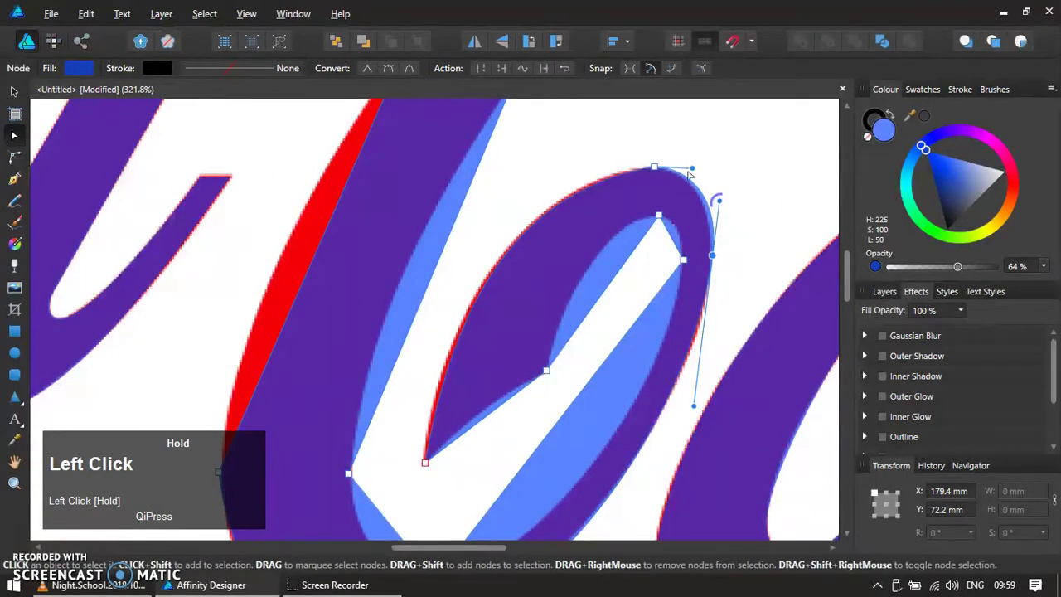
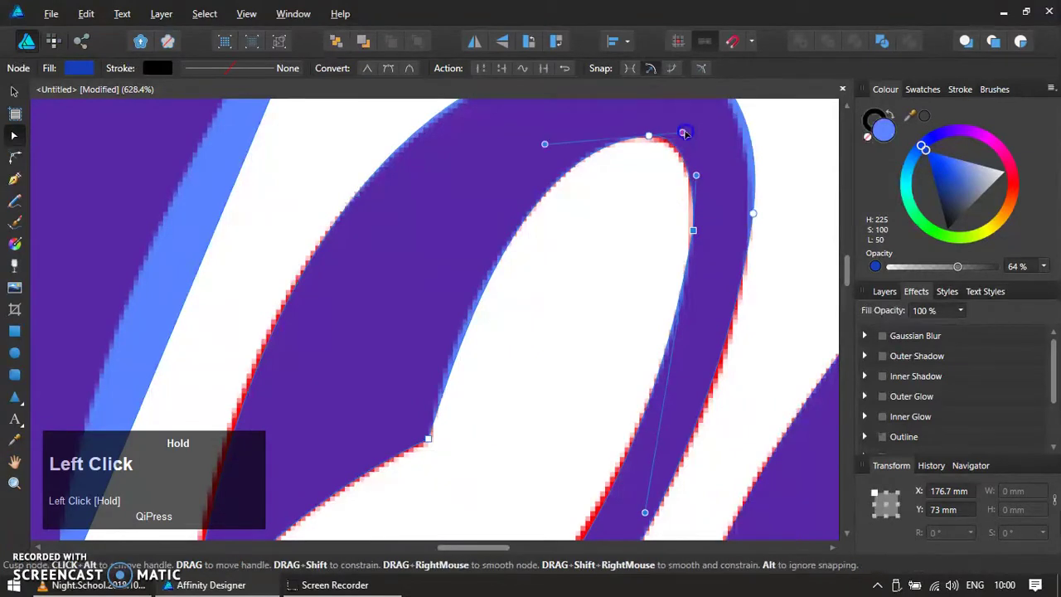
Curve the C's lower inner edge so the blue shape matches the red C underneath.
scroll(down, 3)
key(space)
click(865, 414)
scroll(up, 3)
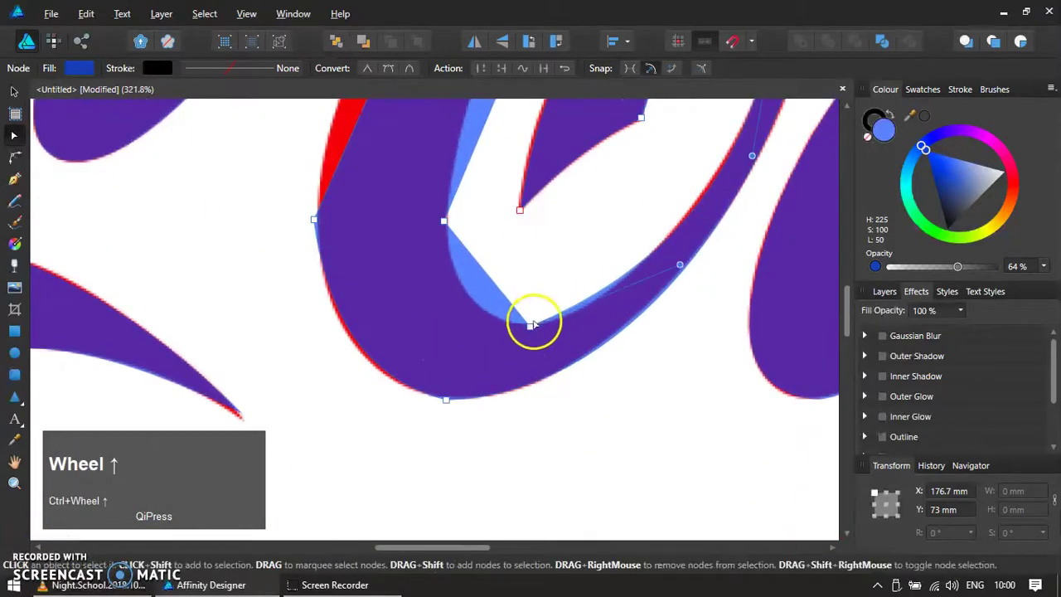
drag(865, 413, 522, 254)
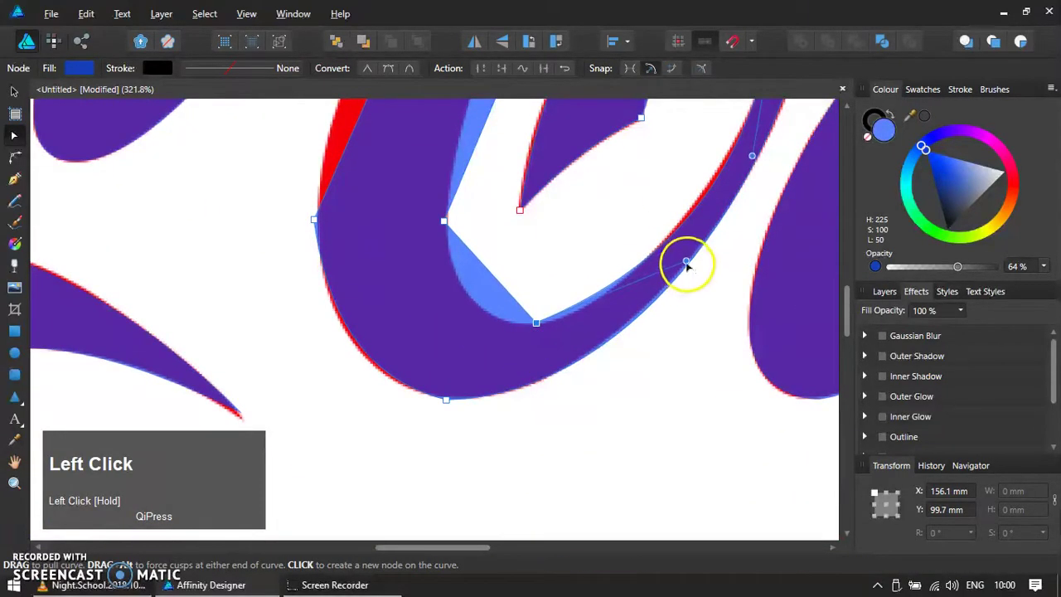
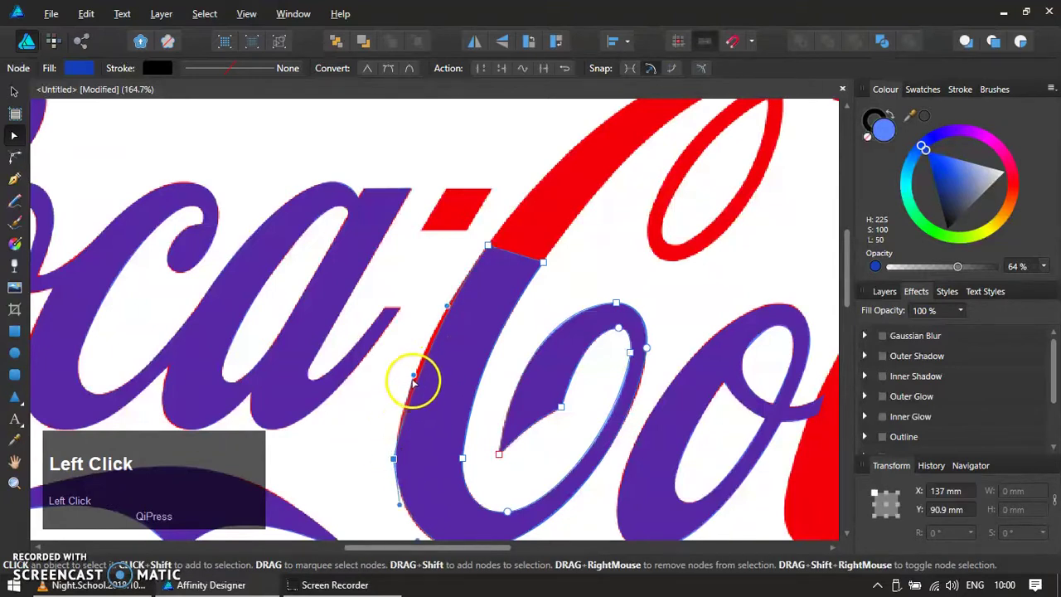
scroll(up, 3)
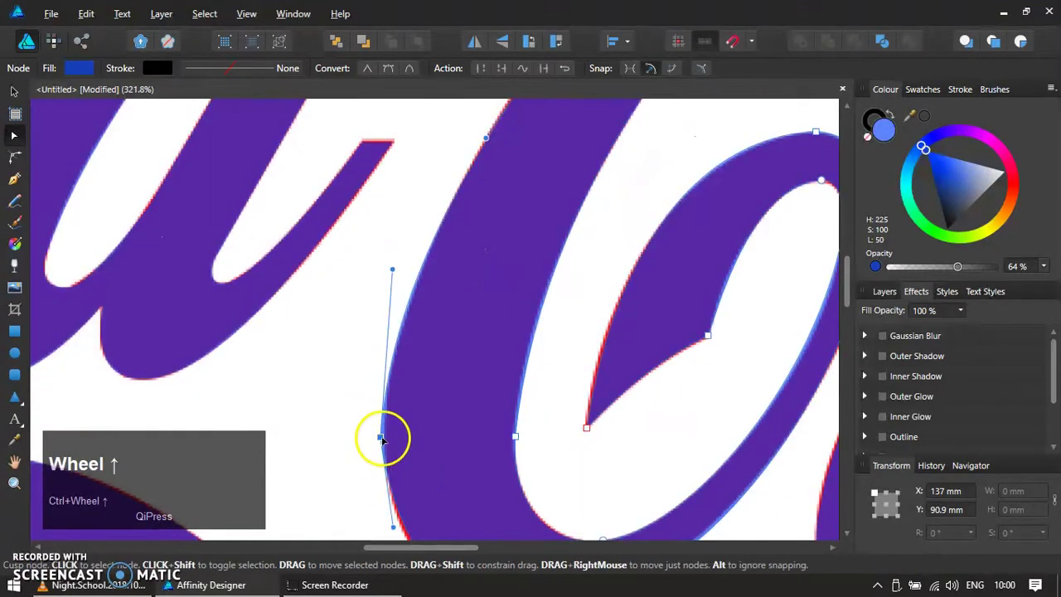
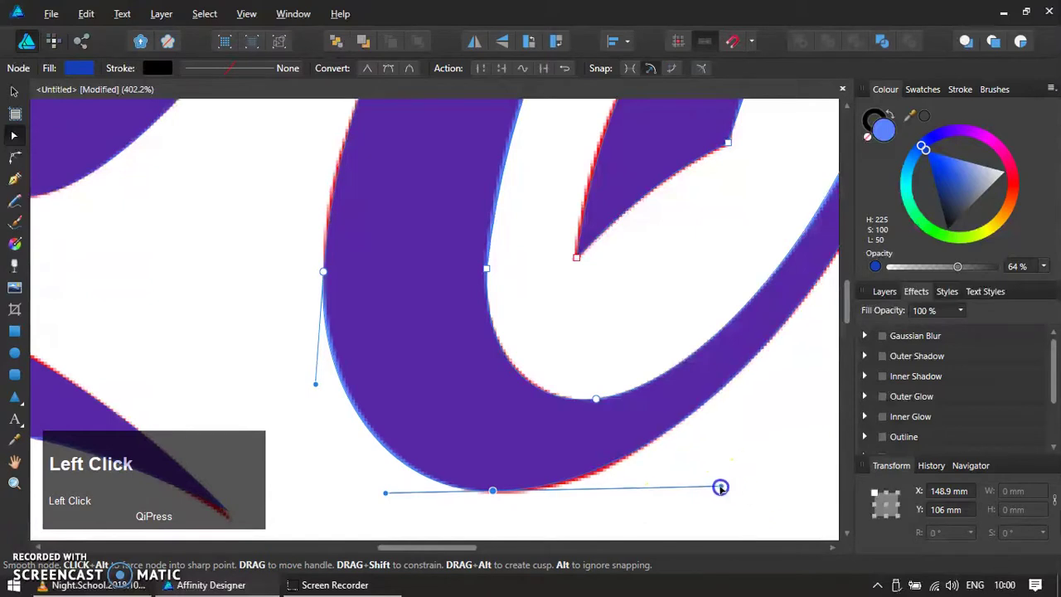
scroll(down, 3)
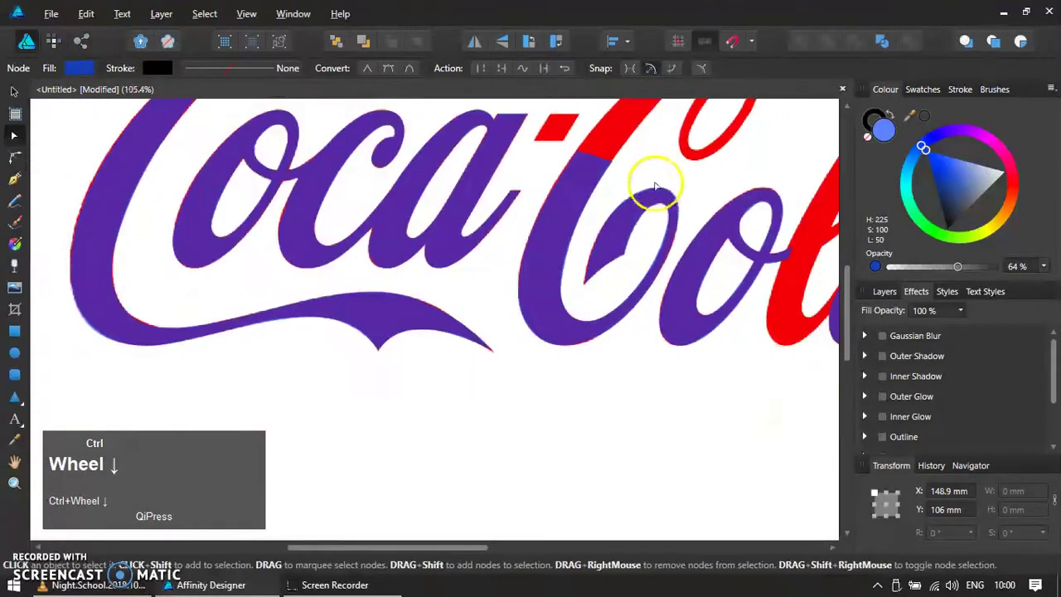
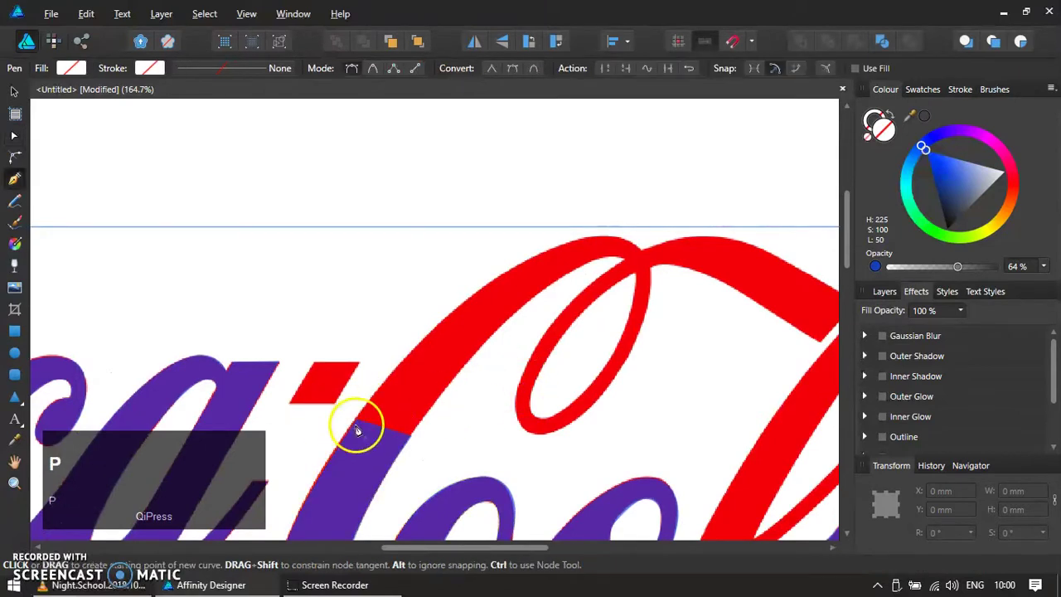
Place points around the tall loop above the C and close the rough outline.
click(361, 429)
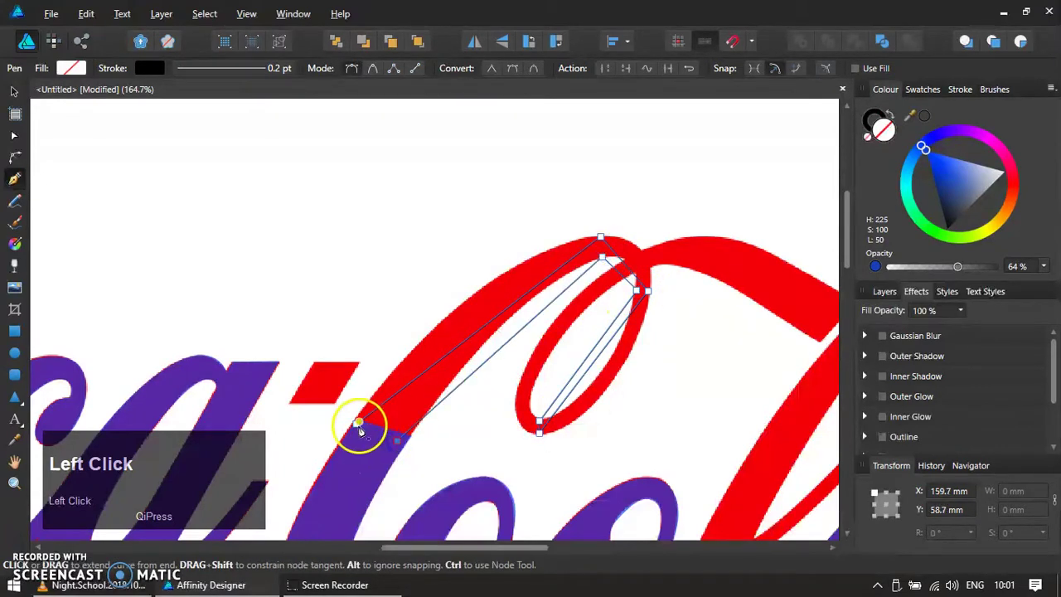
key(v)
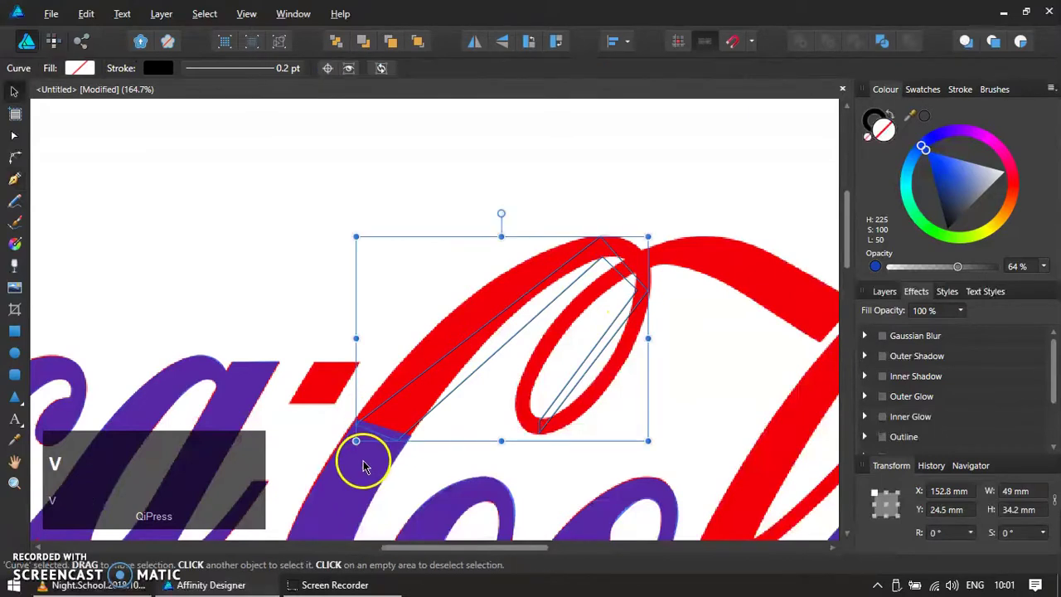
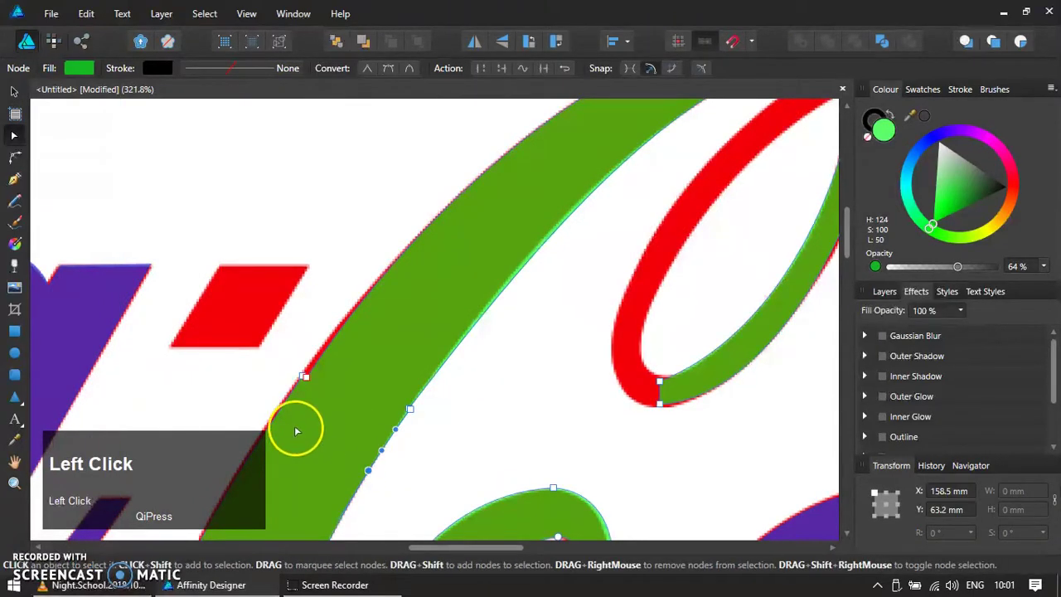
Refine the green loop shape's edges to curve along the red upstroke and loop.
click(281, 418)
scroll(down, 3)
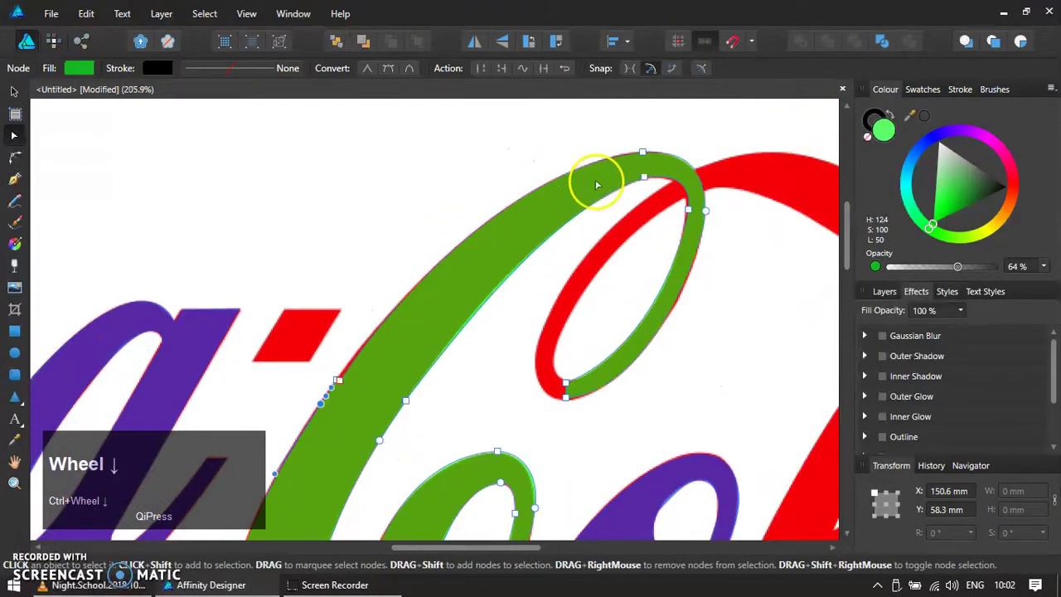
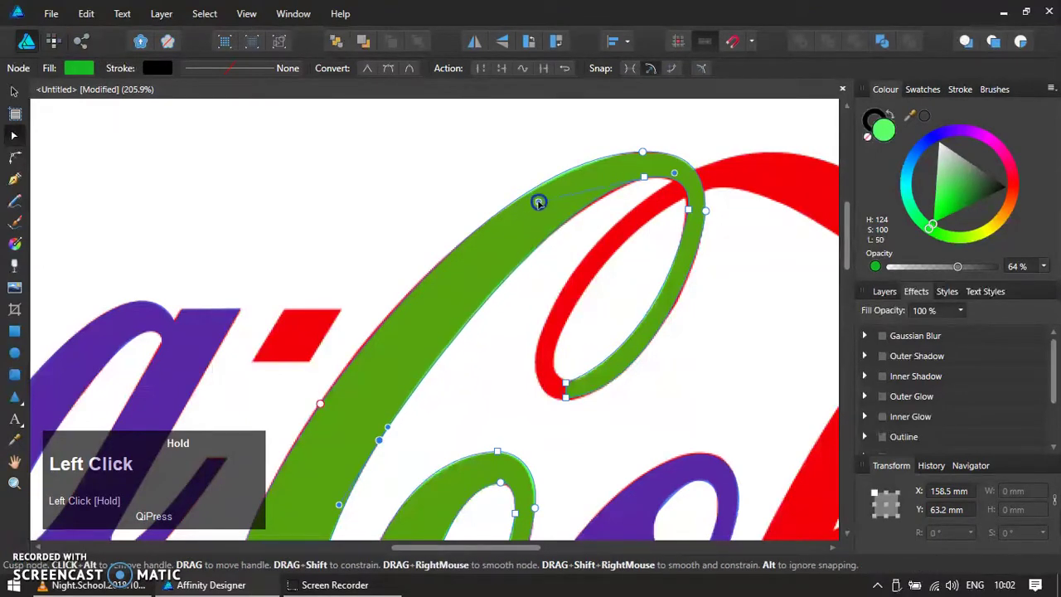
scroll(up, 3)
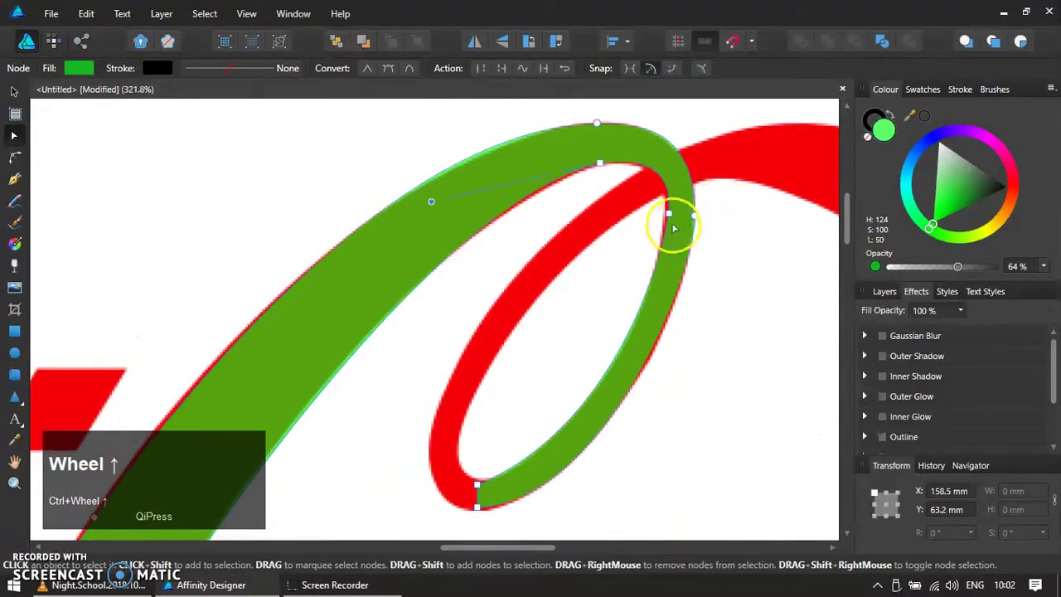
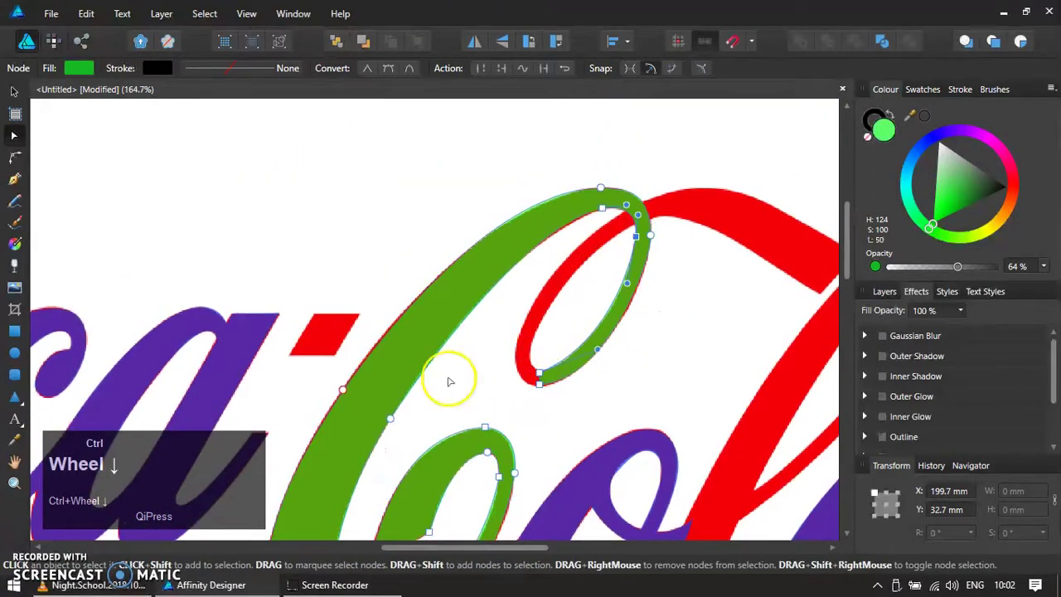
scroll(down, 3)
scroll(up, 3)
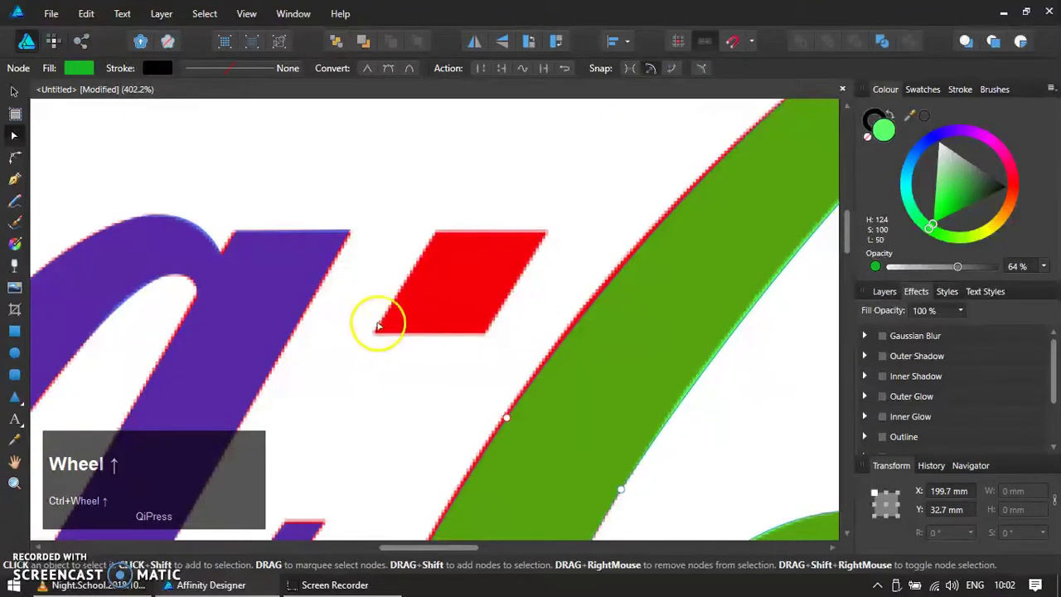
Trace the red hyphen's four corners as a closed shape filled blue.
key(p)
click(441, 236)
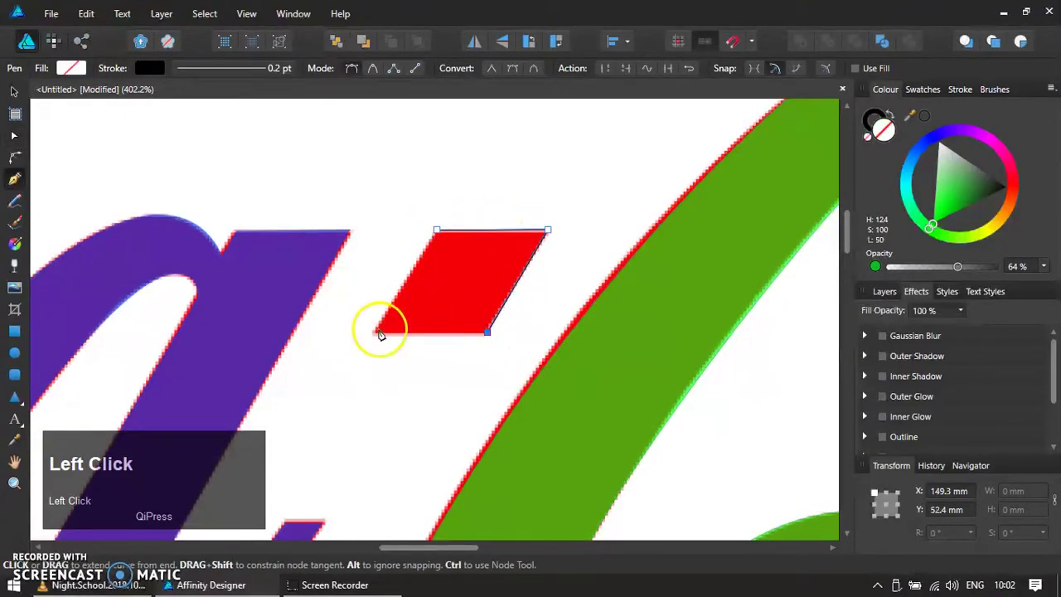
key(ctrl+shift+v)
scroll(down, 3)
scroll(down, 3)
scroll(up, 3)
scroll(up, 3)
scroll(up, 3)
key(p)
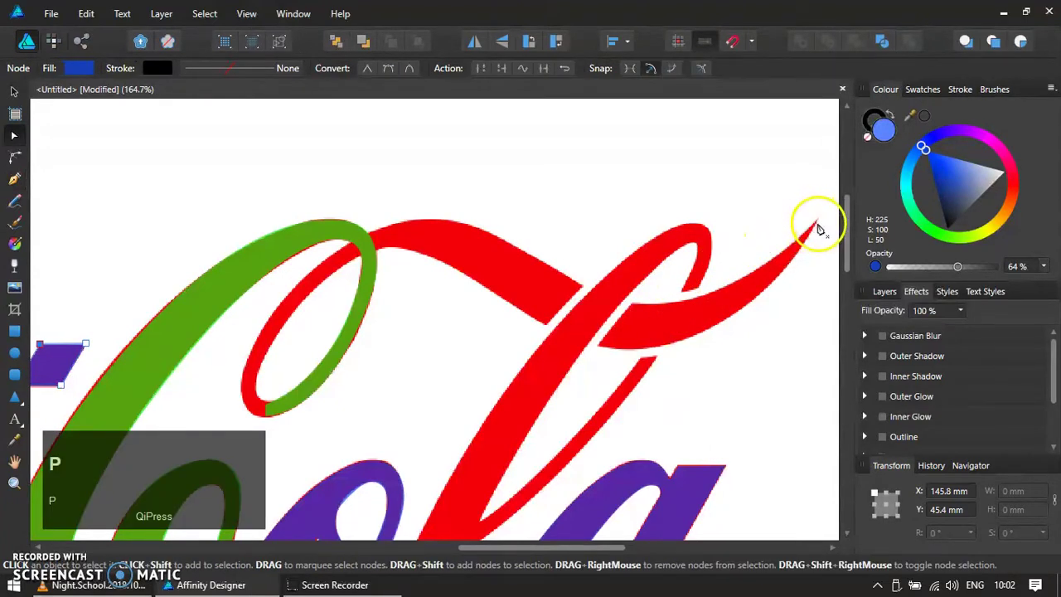
Start an open path from the swash tip back along its top edge, removing a stray node.
click(822, 224)
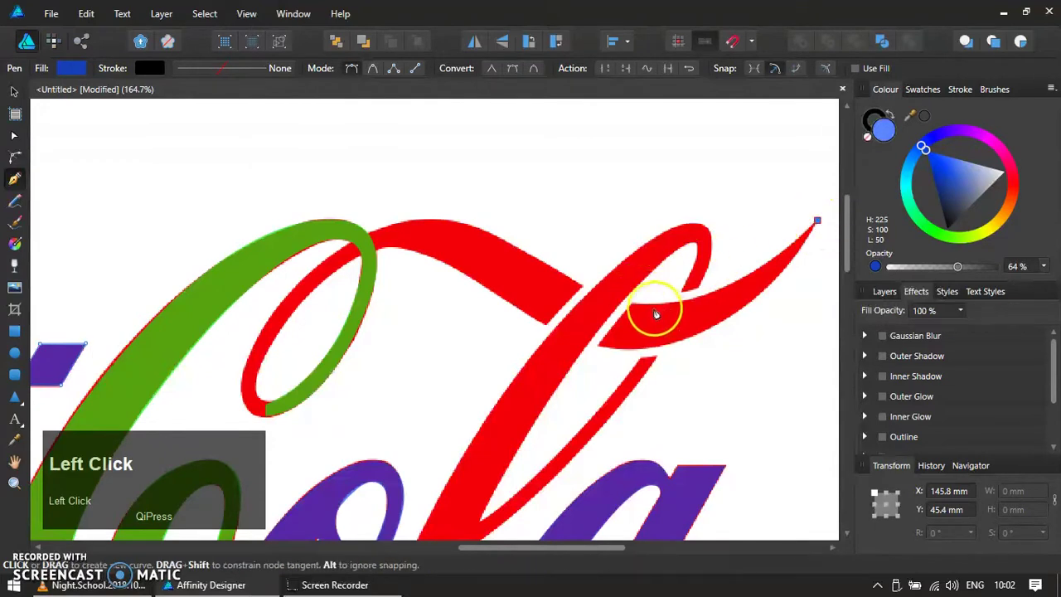
click(652, 312)
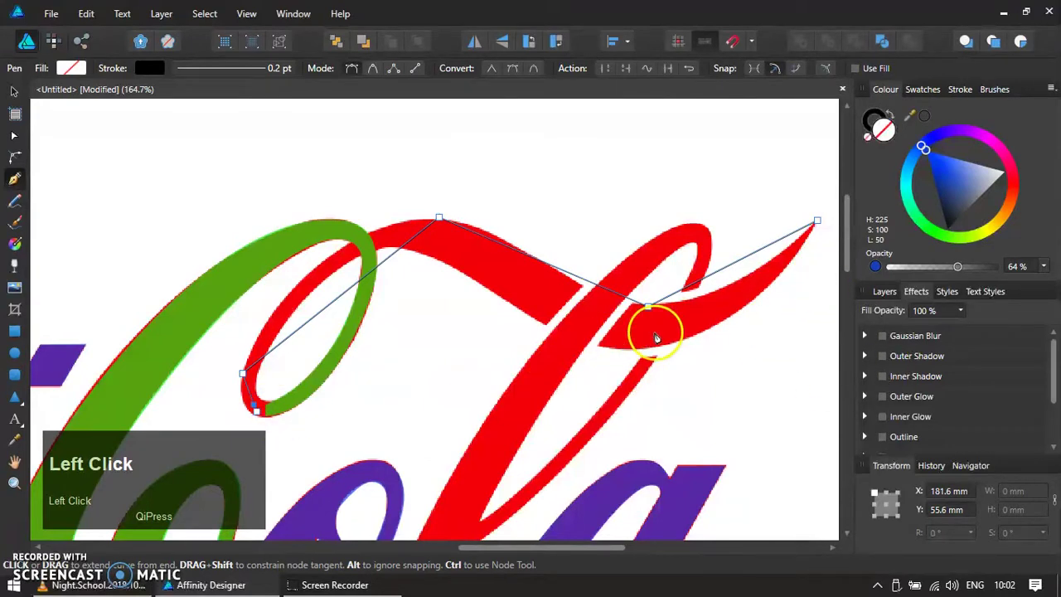
key(Delete)
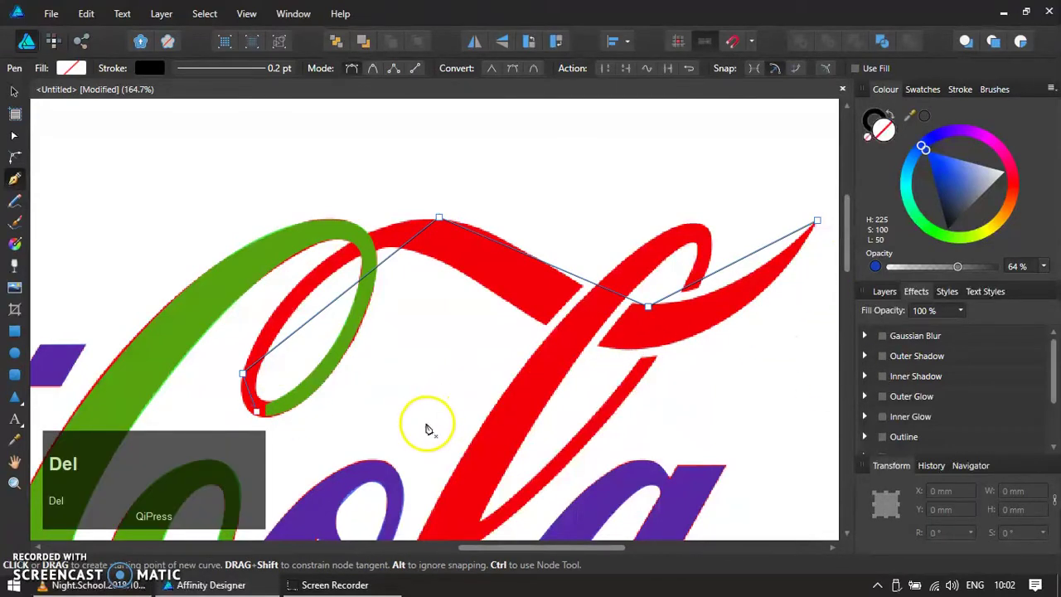
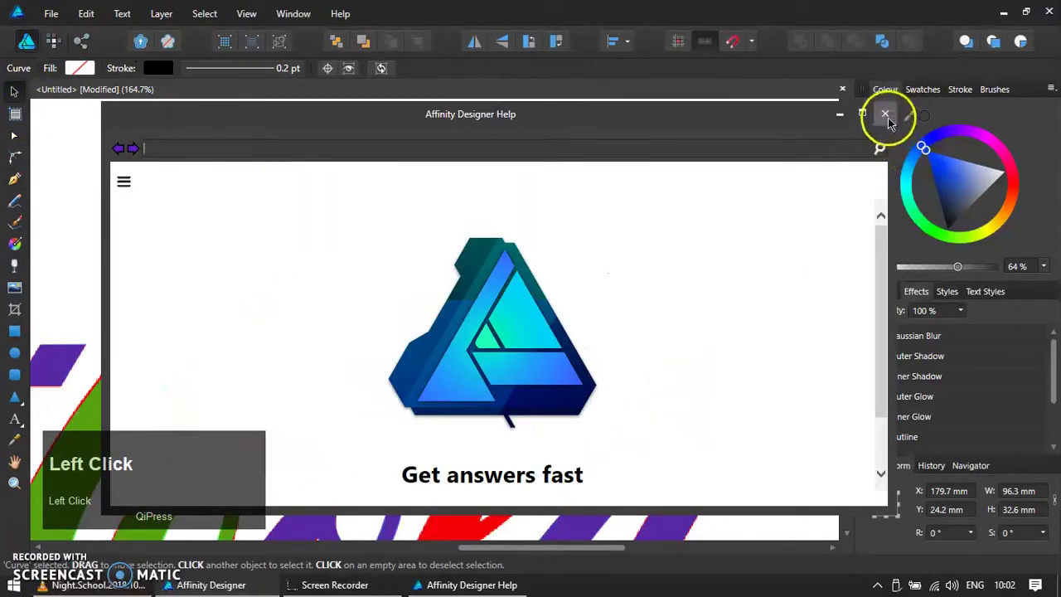
key(Delete)
key(p)
Close and fill the swash outline, then bend the swash and loop curves to follow the original lettering.
click(824, 223)
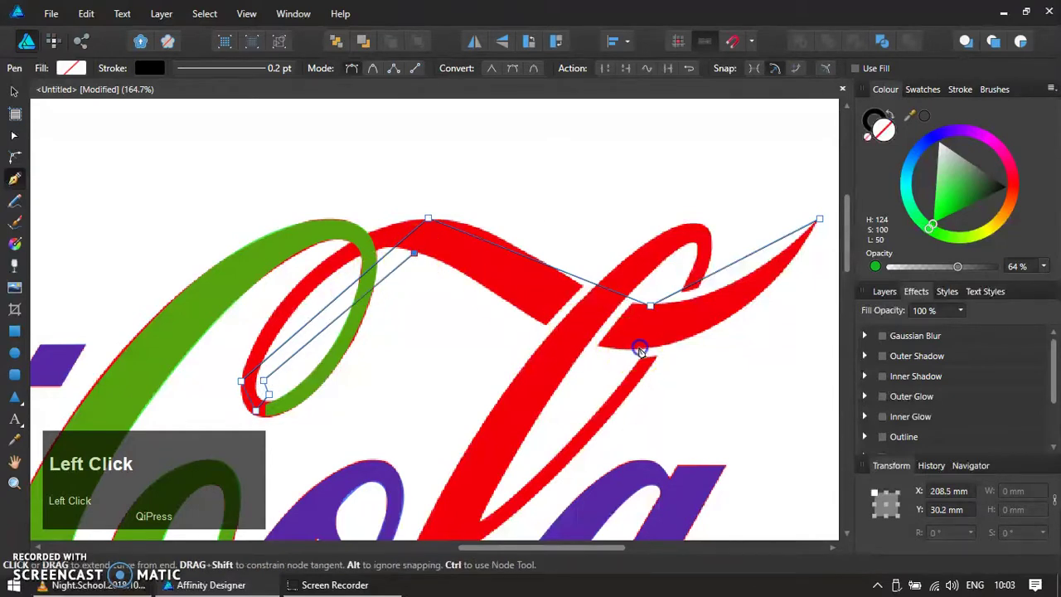
key(ctrl+shift+v)
click(1017, 196)
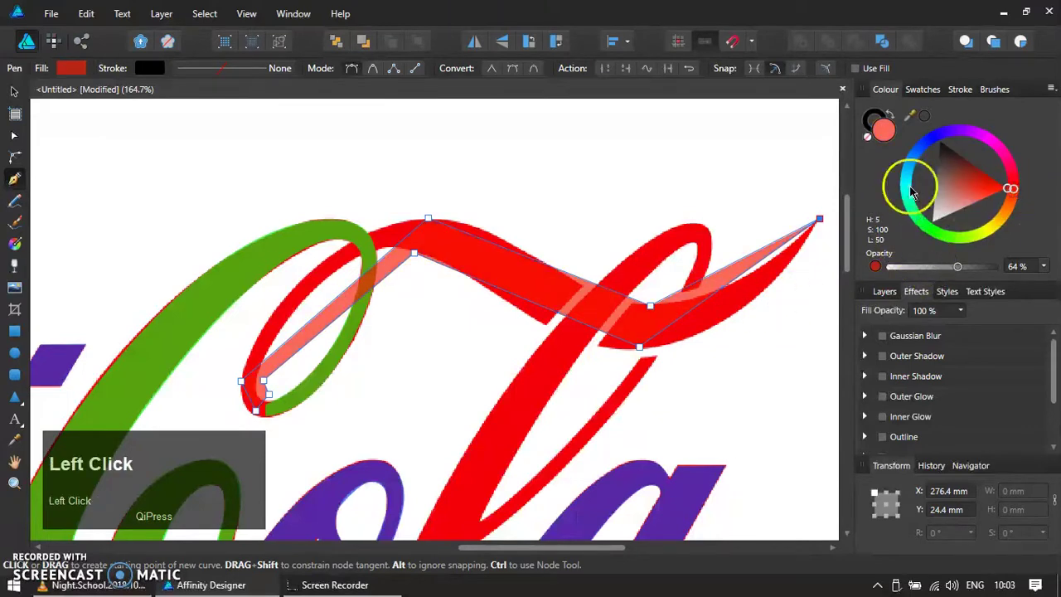
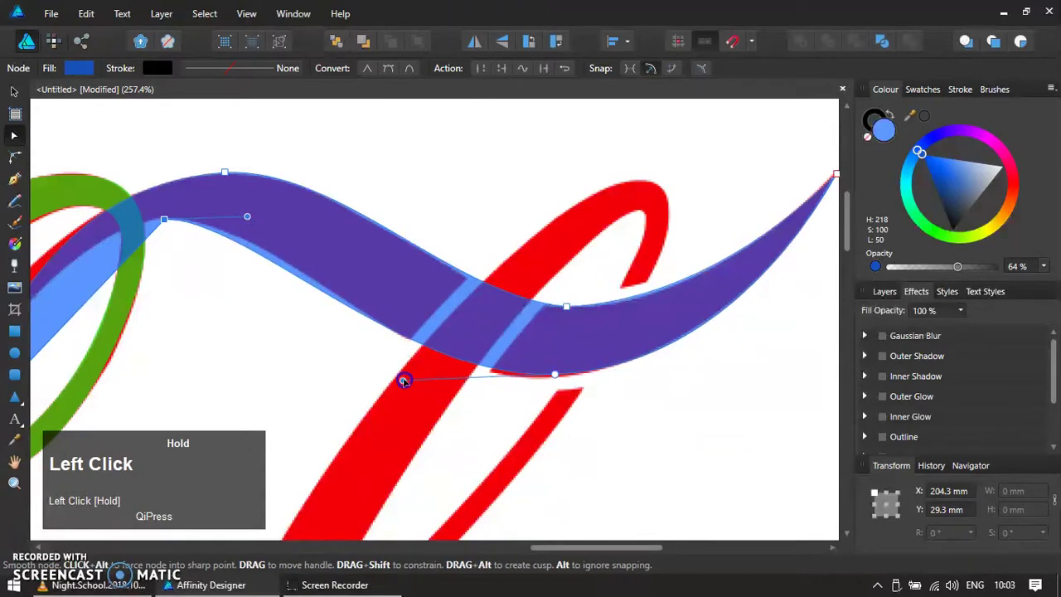
key(Down)
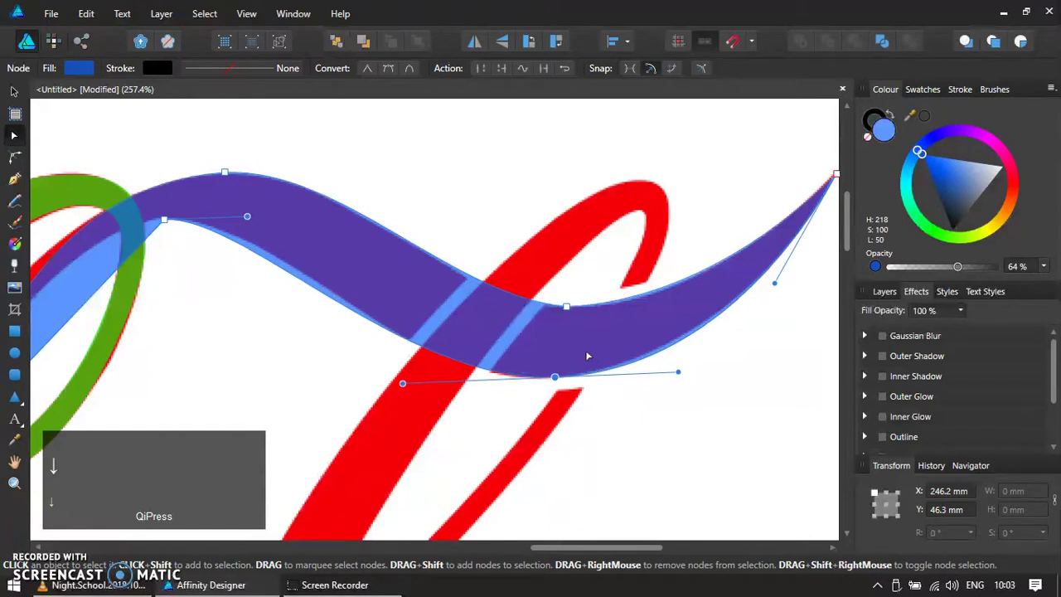
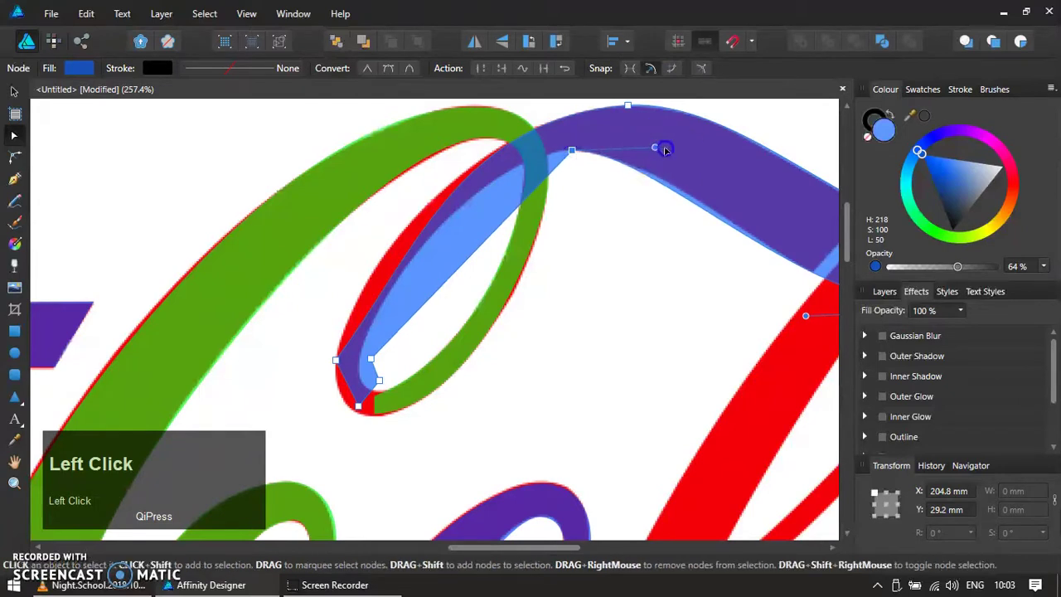
drag(494, 239, 372, 440)
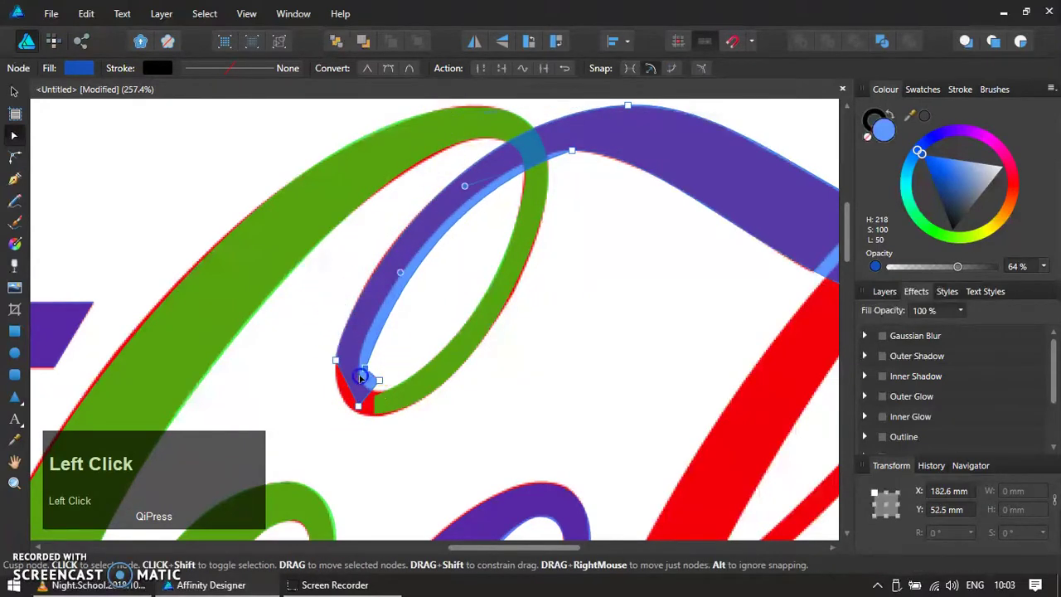
scroll(up, 3)
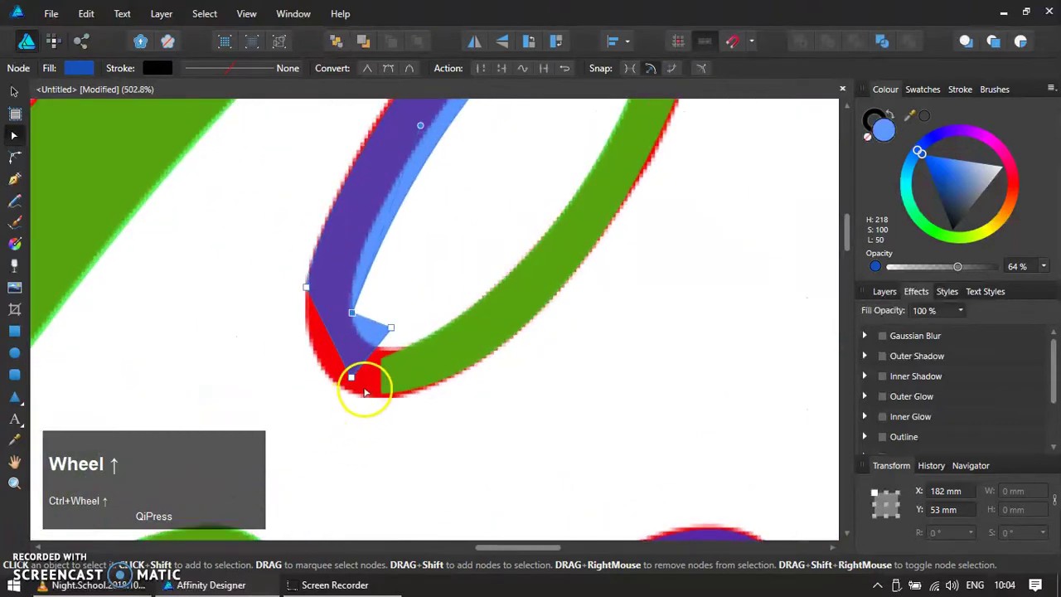
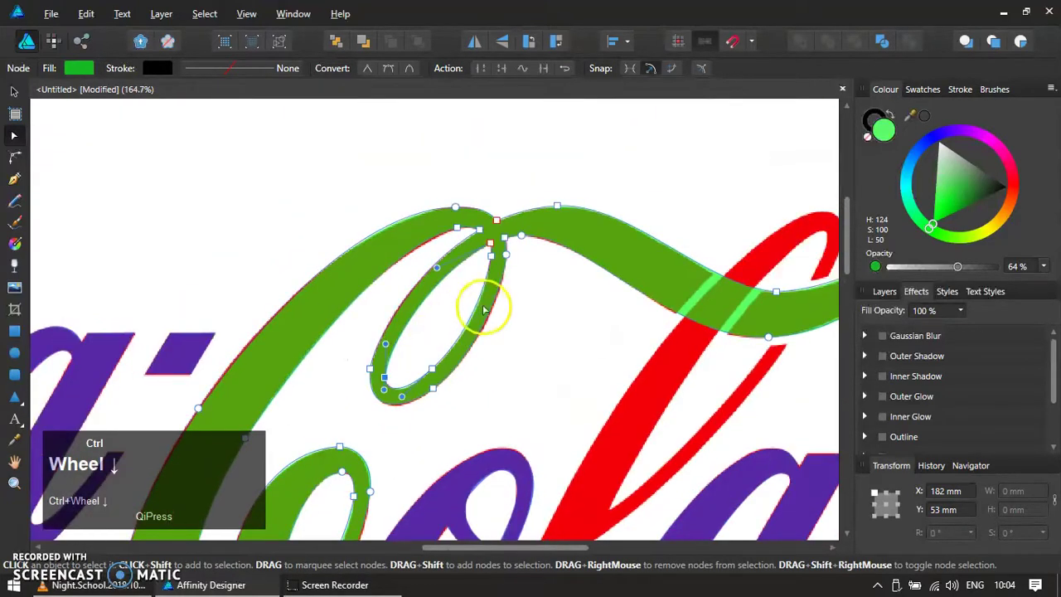
scroll(down, 3)
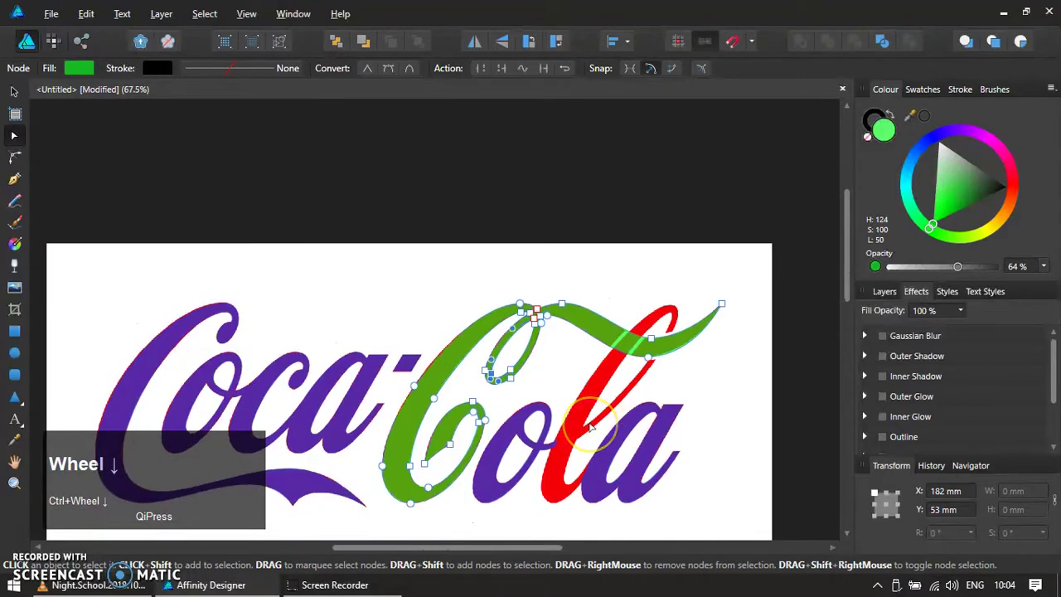
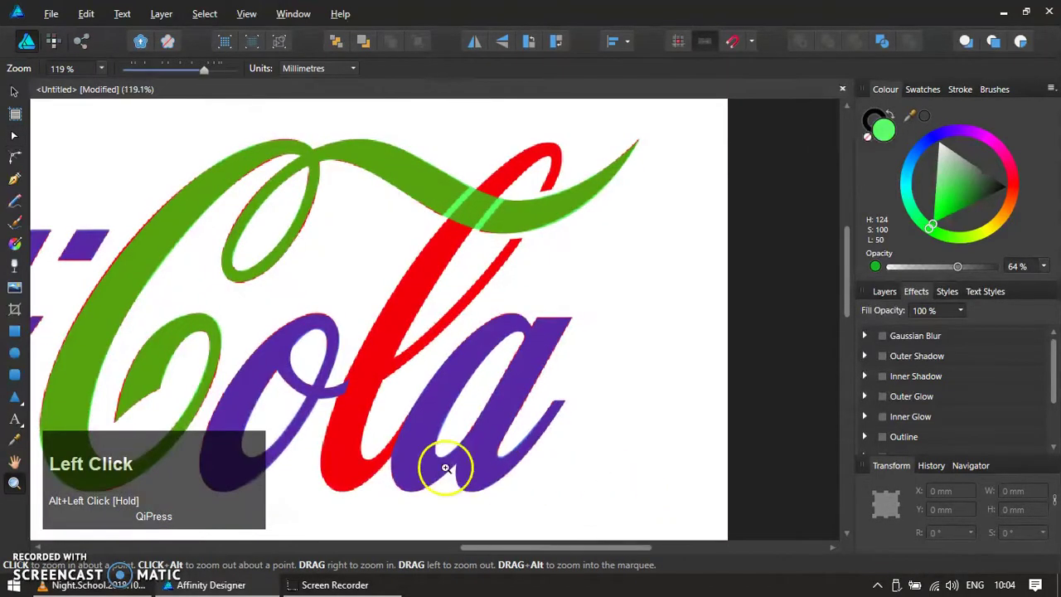
Trace the tall l of Cola as a closed angular shape and fill it green.
key(p)
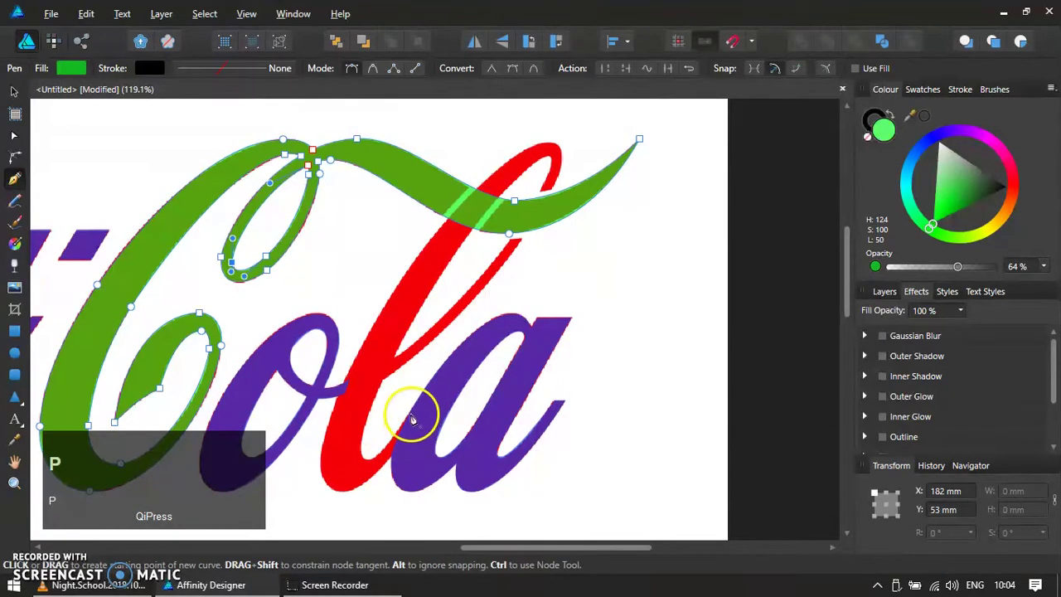
click(419, 417)
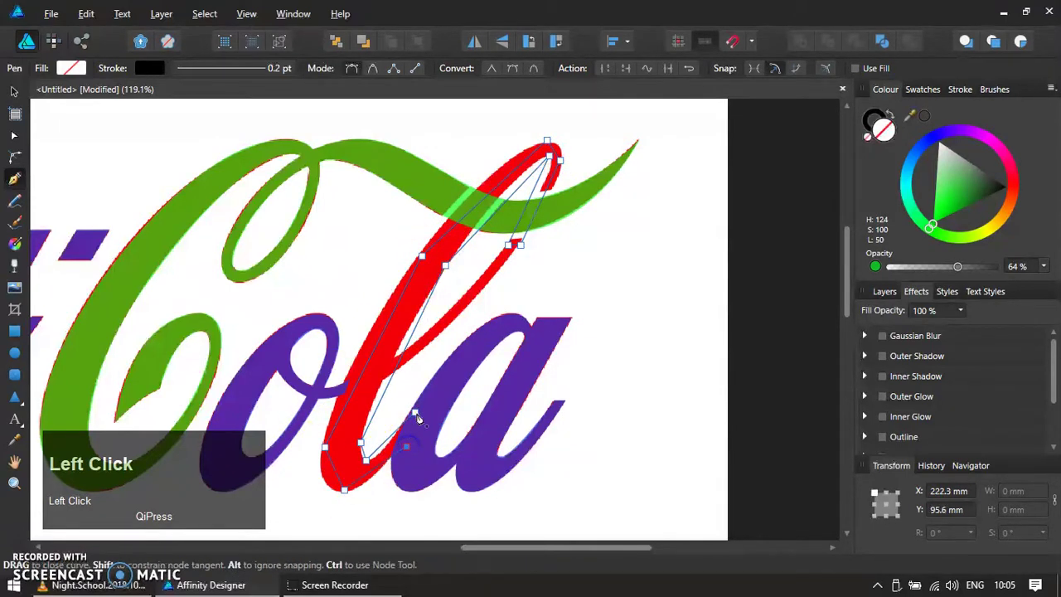
key(ctrl+shift+v)
key(v)
click(439, 189)
key(ctrl+c)
click(444, 251)
key(ctrl+shift+v)
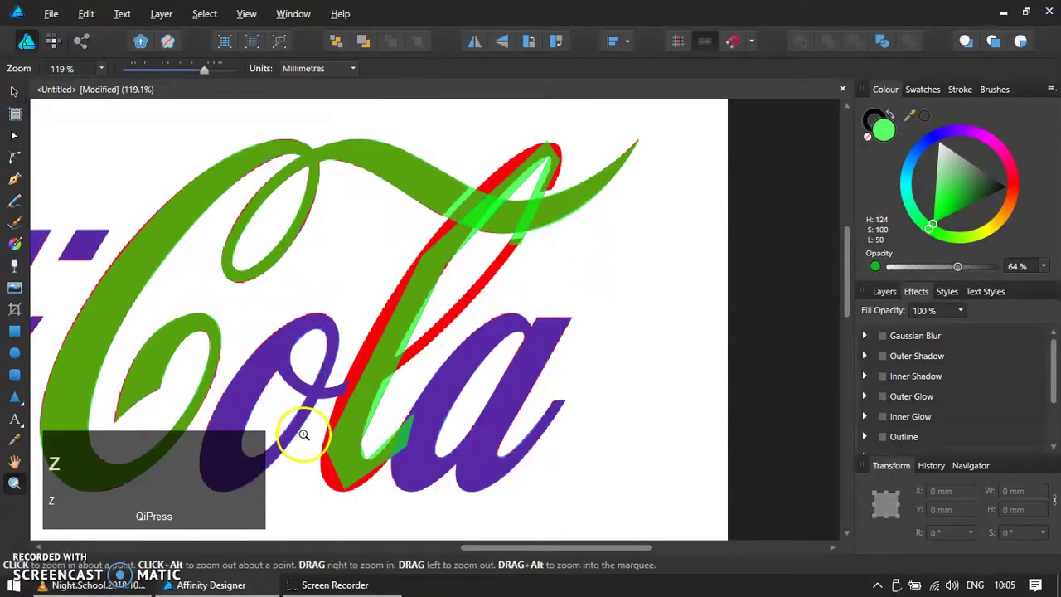
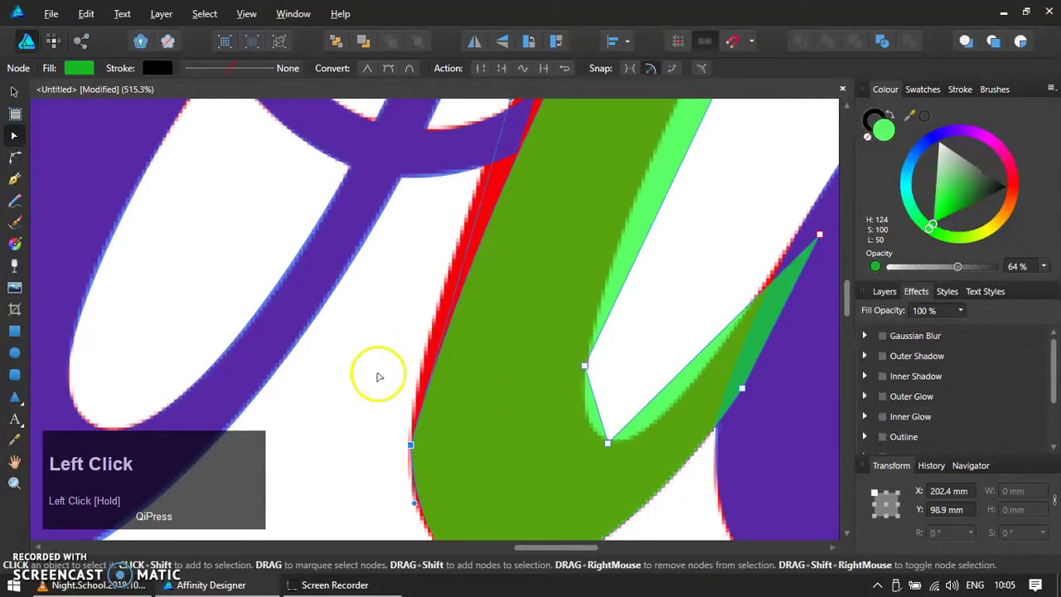
Drag the l path's lower-bowl nodes and handles onto the red letter's outer edge.
scroll(down, 3)
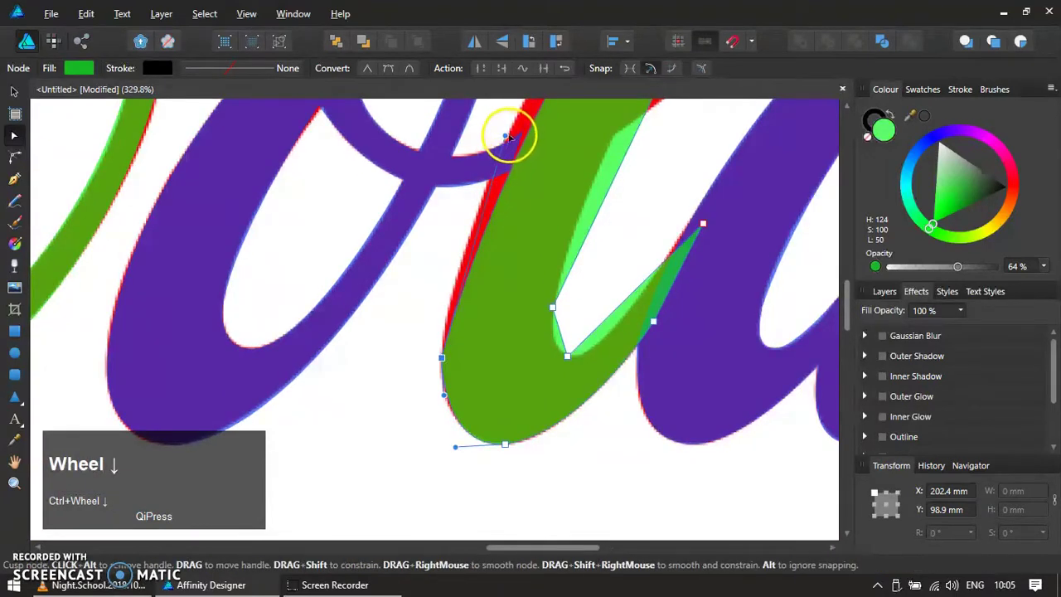
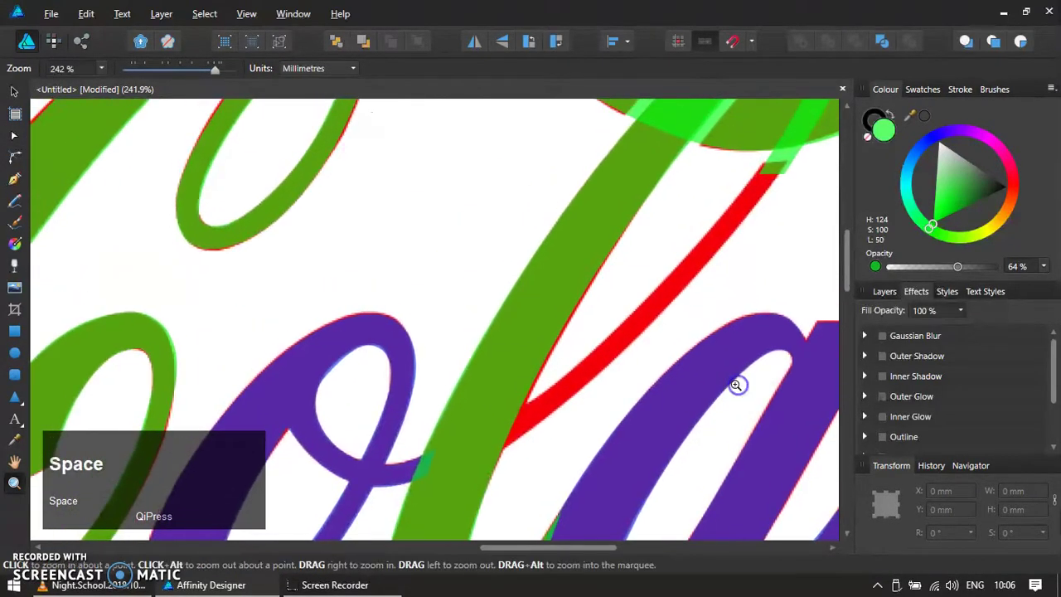
Trace the thin diagonal upstroke from the a to the l as a closed blue shape.
key(p)
click(774, 169)
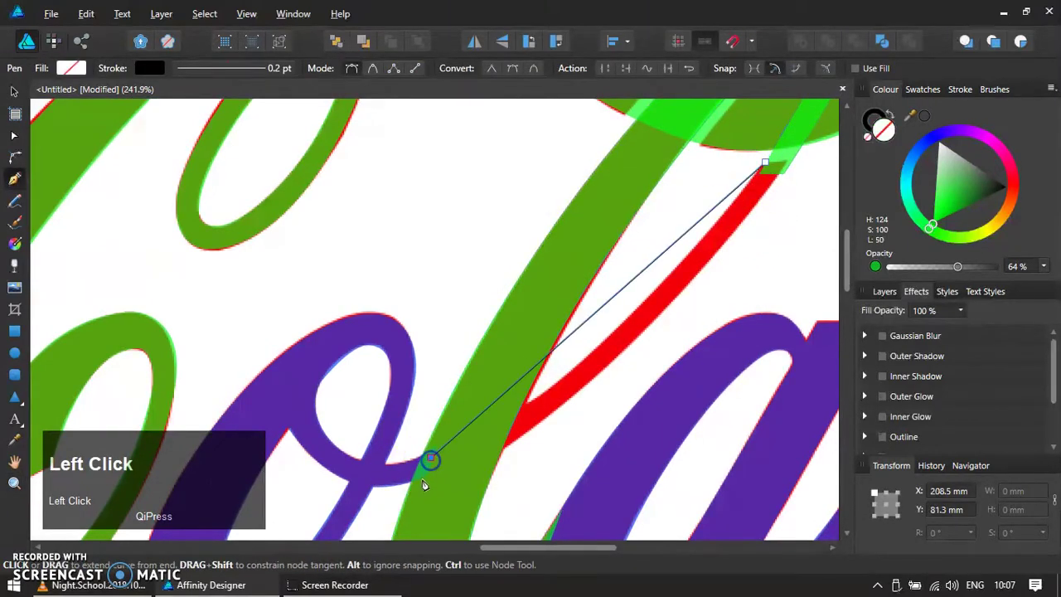
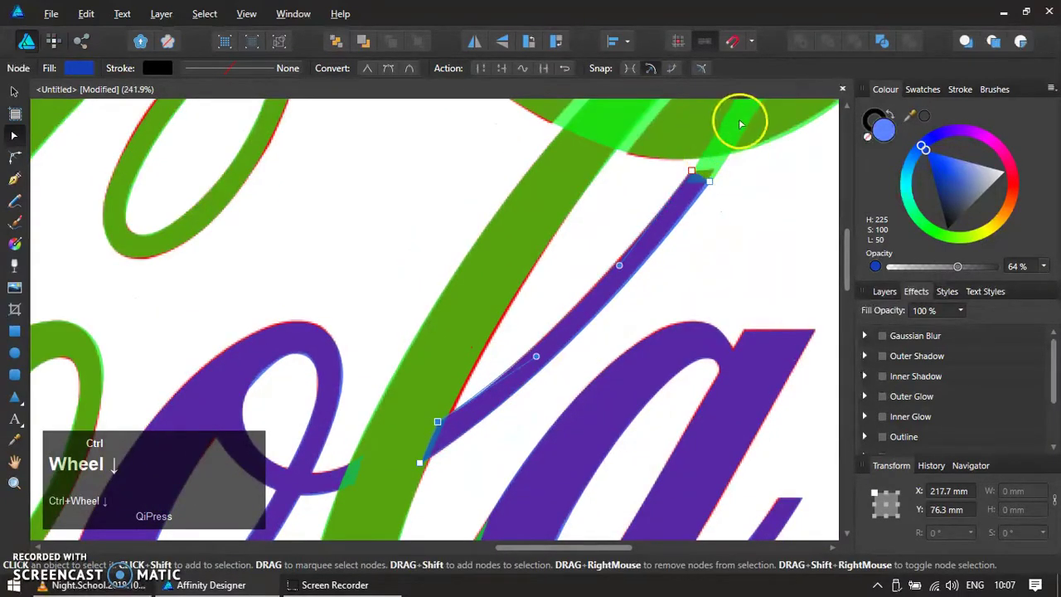
scroll(up, 3)
scroll(down, 3)
Fill the thin diagonal stroke shape green to match the other traced letters.
key(v)
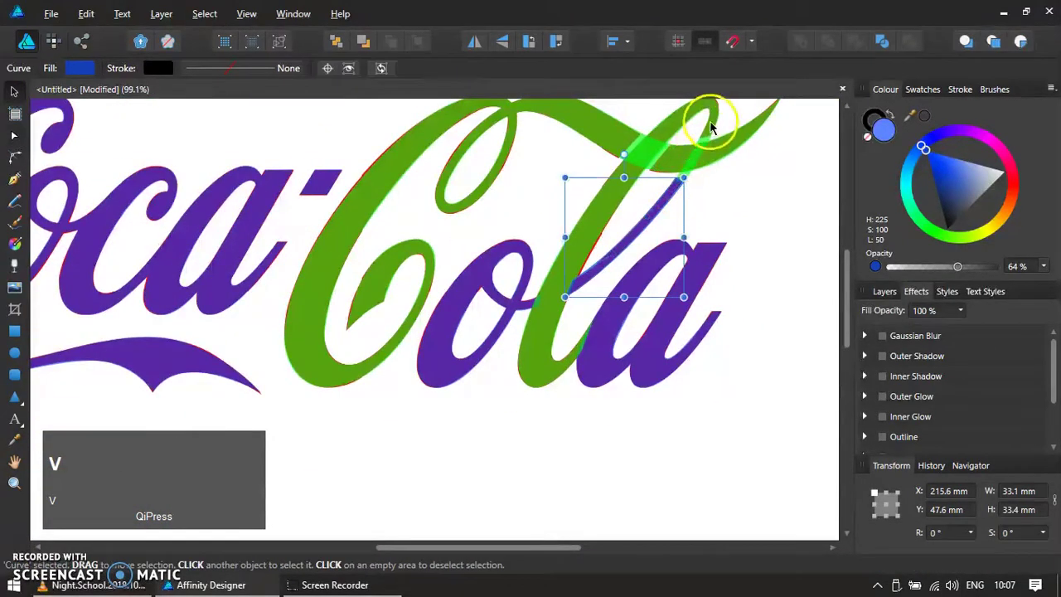
click(718, 123)
click(804, 46)
scroll(up, 3)
scroll(up, 3)
Reshape the thin stroke's upper nodes so it tapers smoothly into the swash.
click(673, 212)
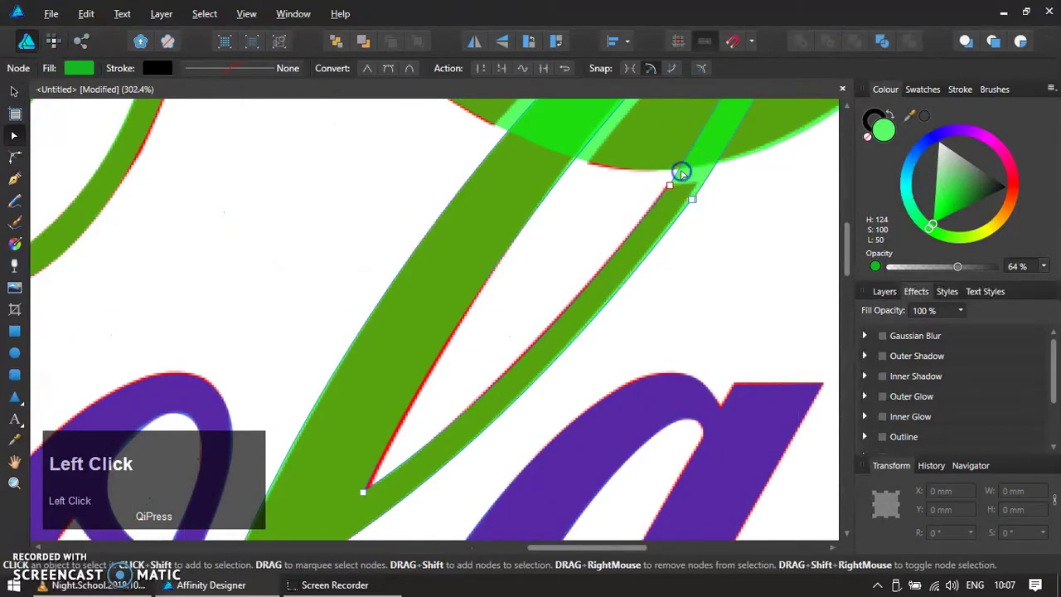
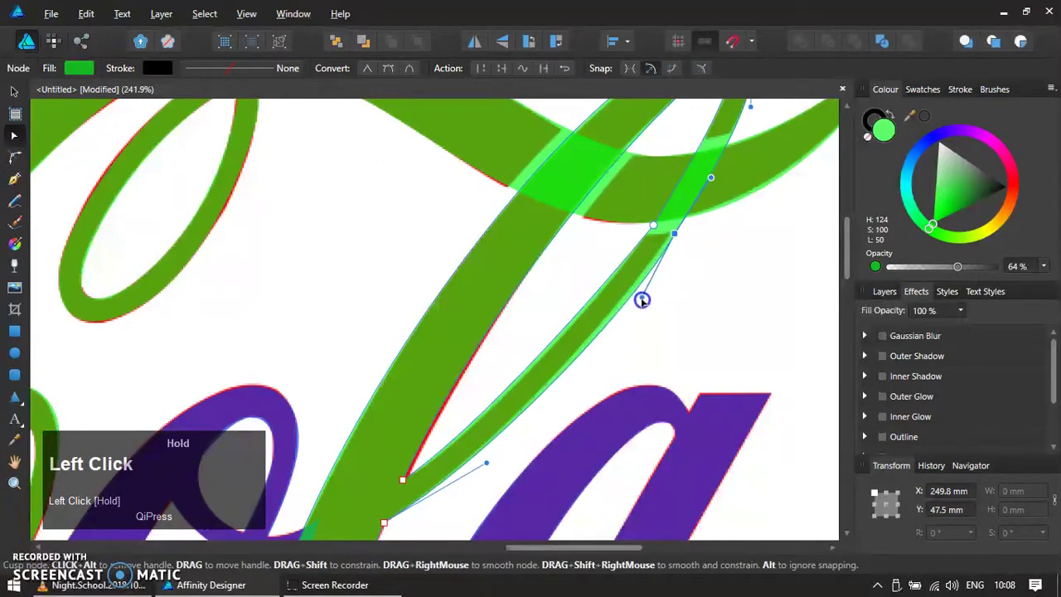
scroll(down, 3)
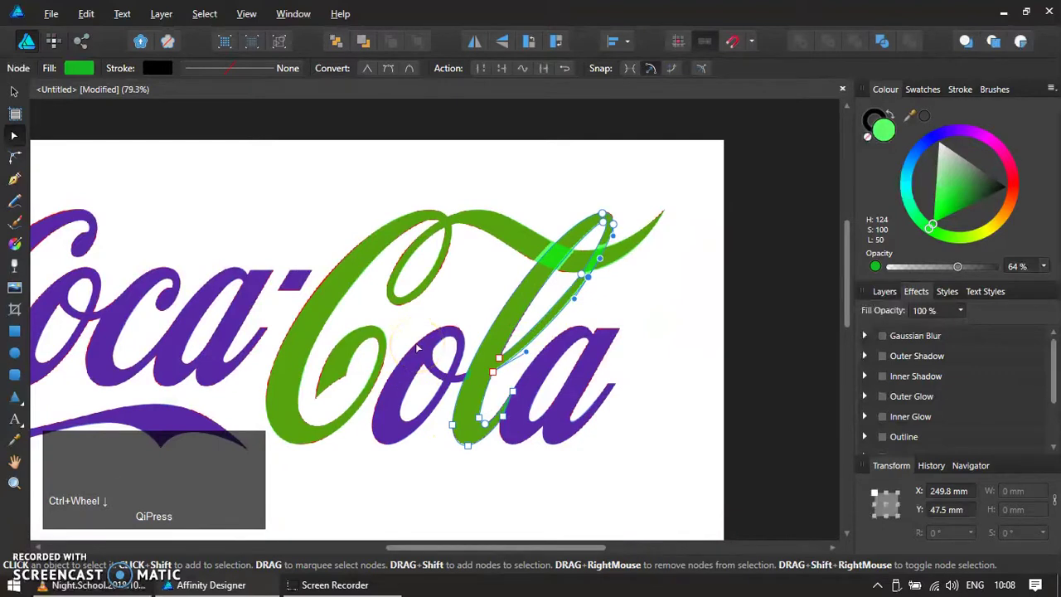
scroll(up, 3)
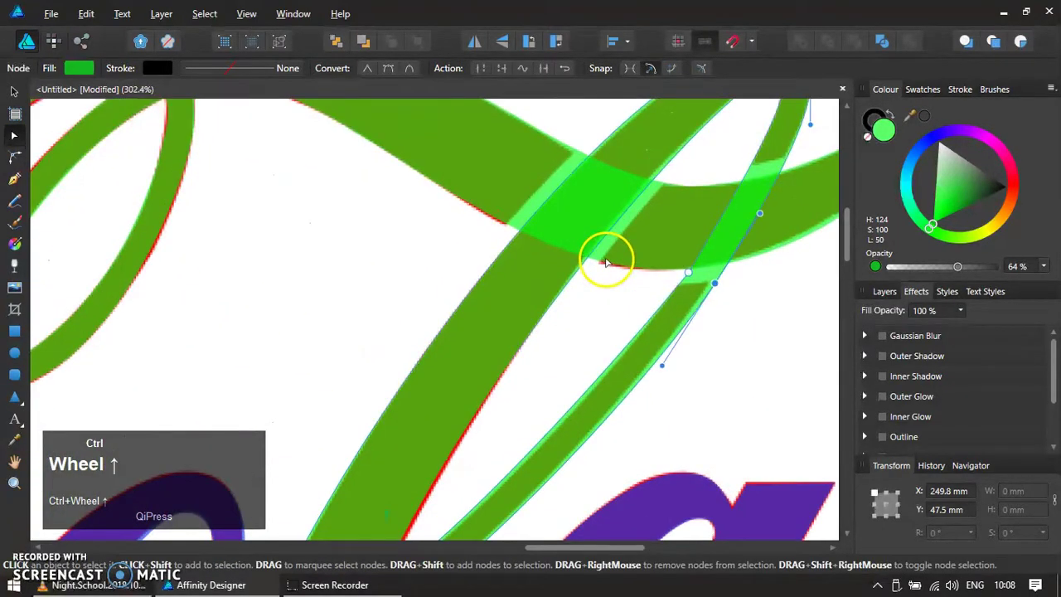
key(r)
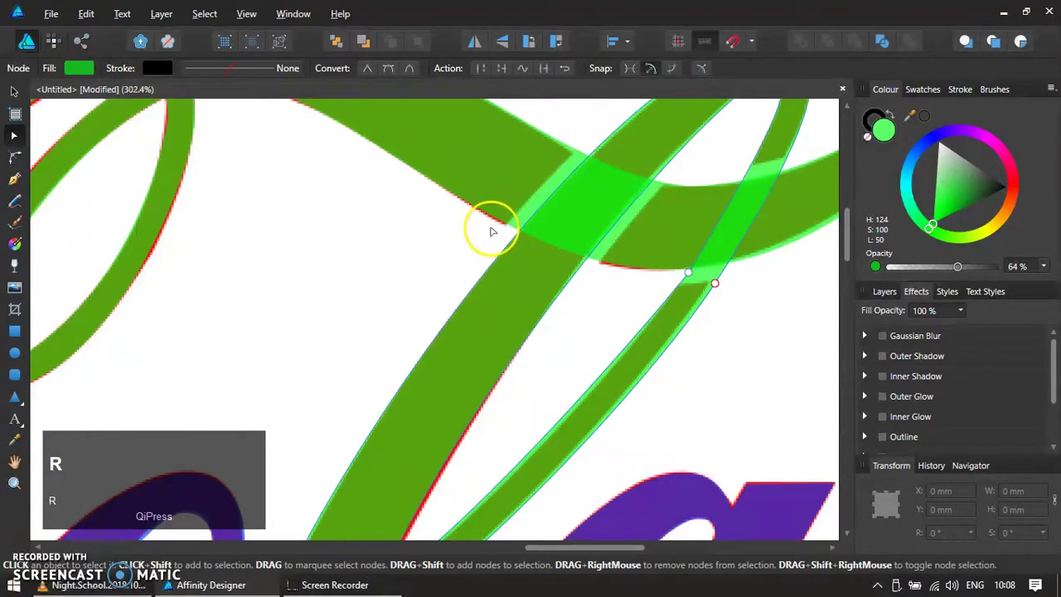
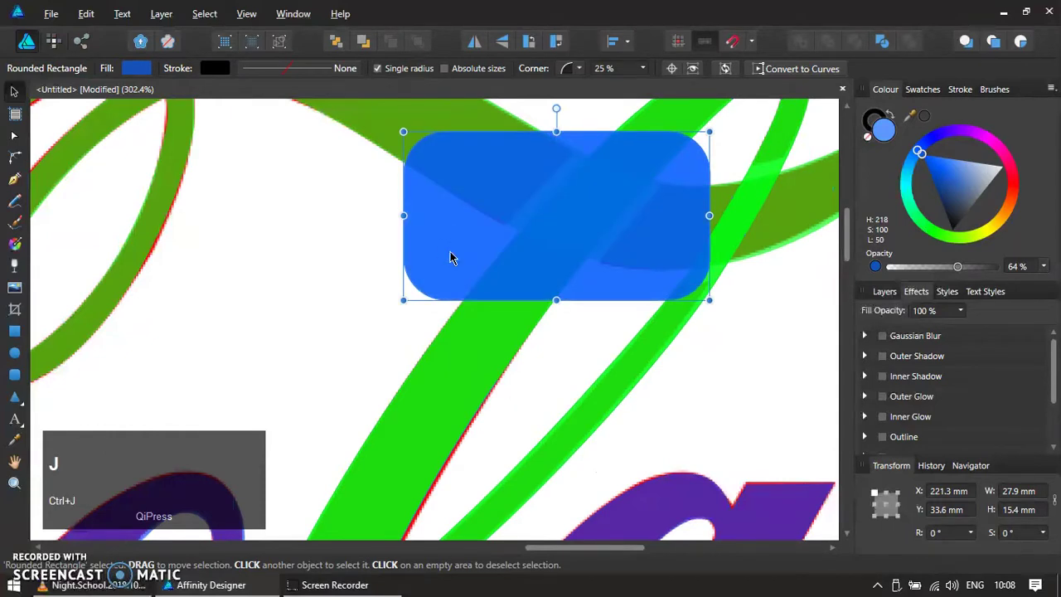
Convert the rounded rectangle to an editable green path over the crossing.
click(460, 367)
click(861, 50)
key(Delete)
click(601, 210)
Edit the cutting shape's nodes and colour it red where it crosses the swash.
key(ctrl+z)
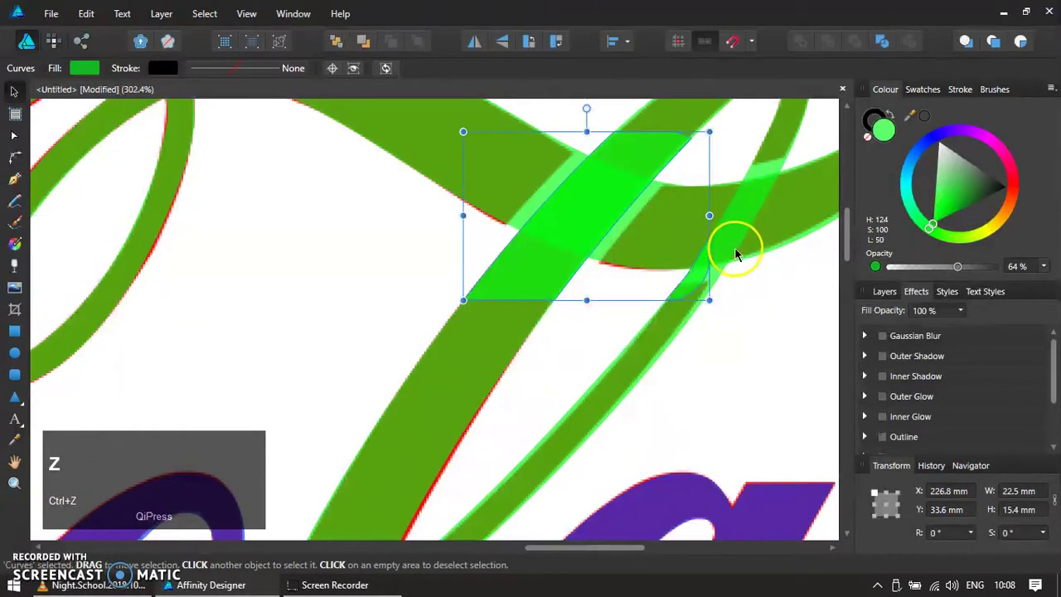
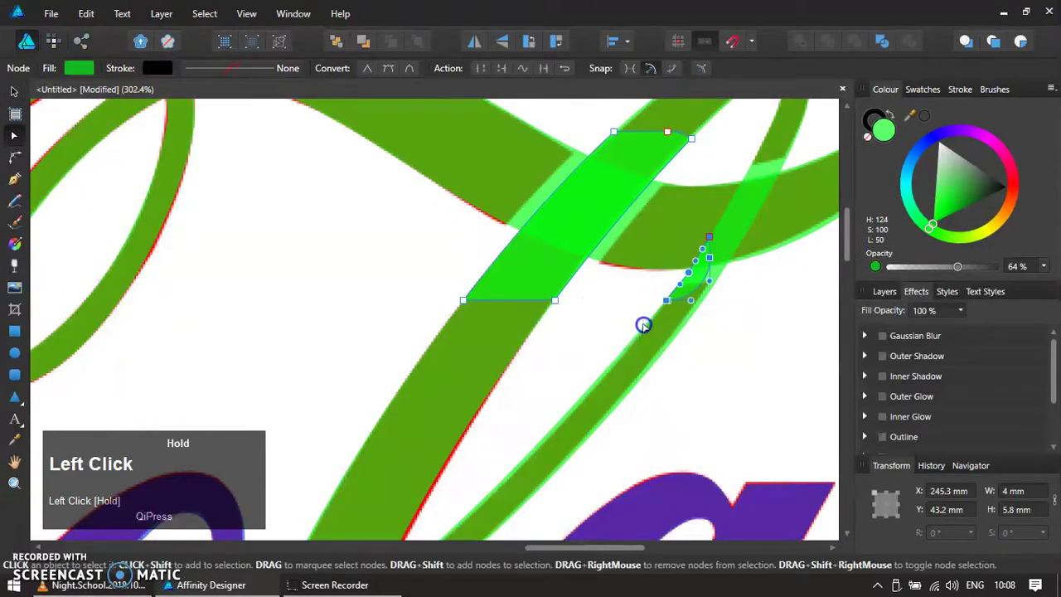
key(Delete)
key(v)
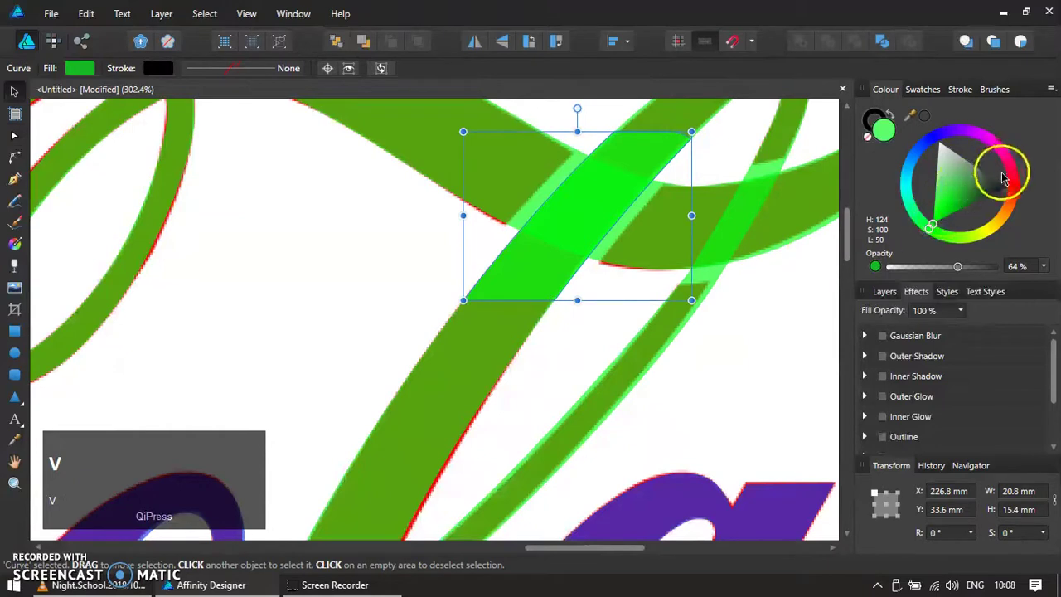
click(1017, 187)
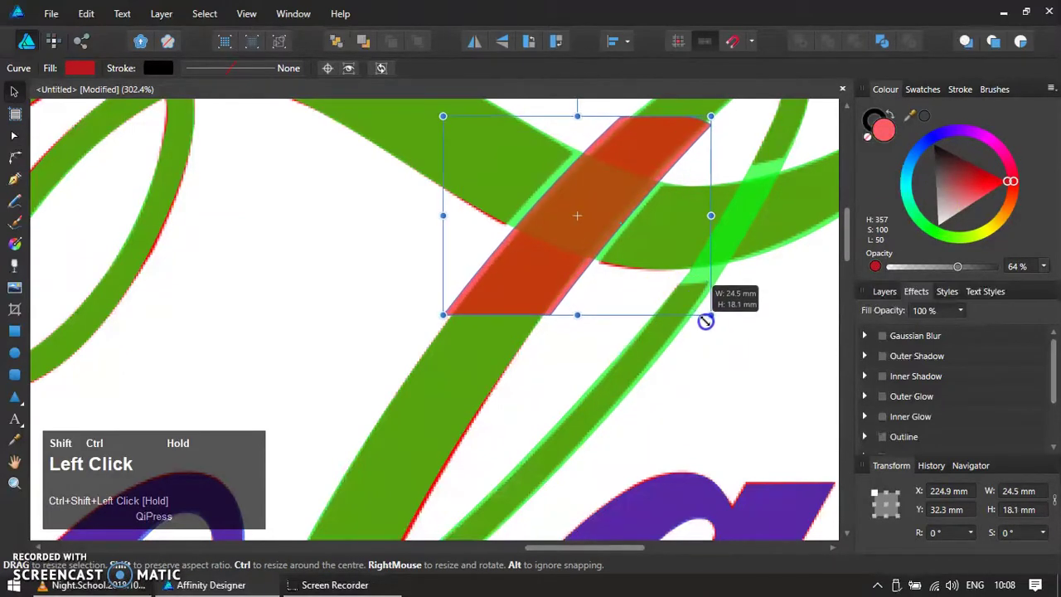
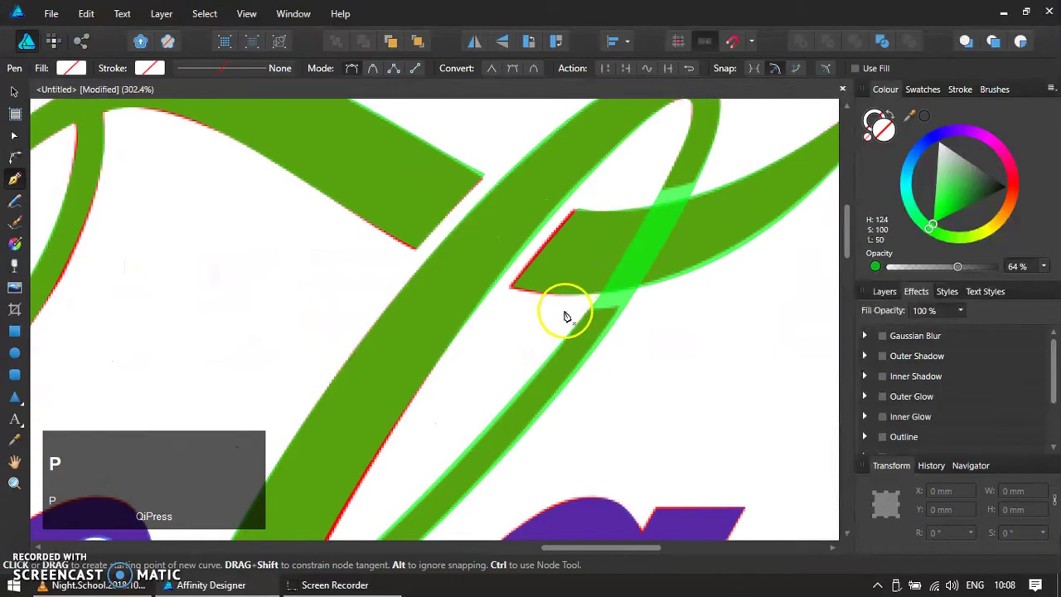
Draw a four-sided cutting shape over the crossing and subtract it from the stroke.
click(569, 315)
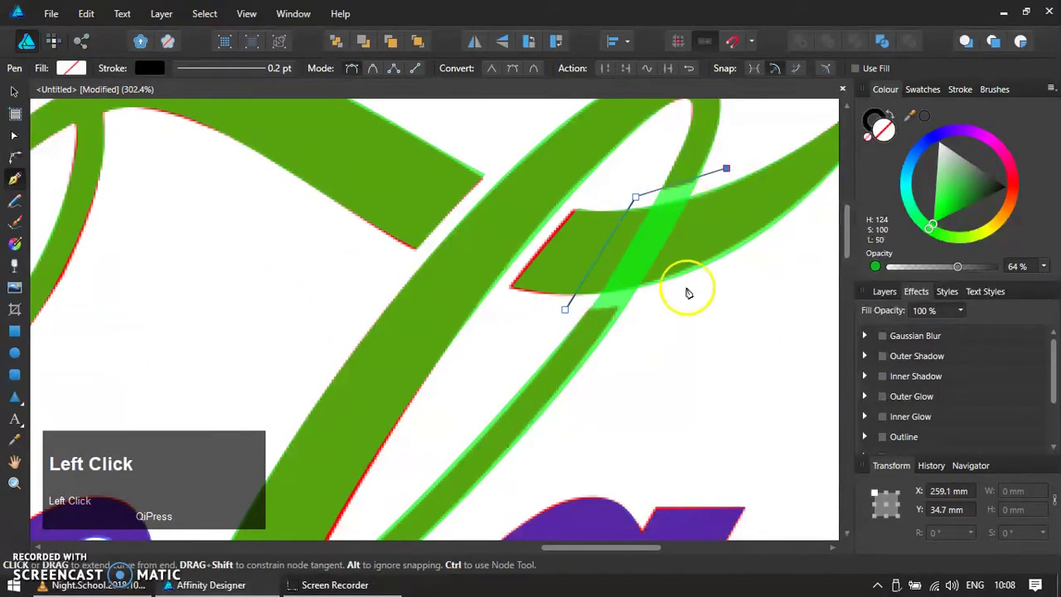
key(c)
key(v)
click(761, 217)
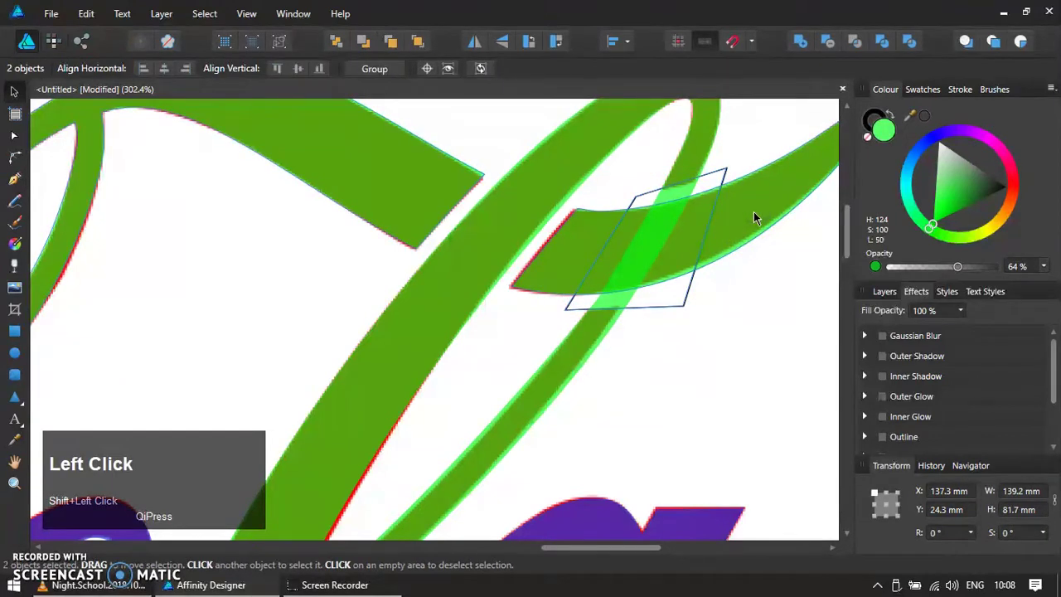
key(ctrl+j)
Fill the whole traced logo solid red, then black, below the original.
click(856, 46)
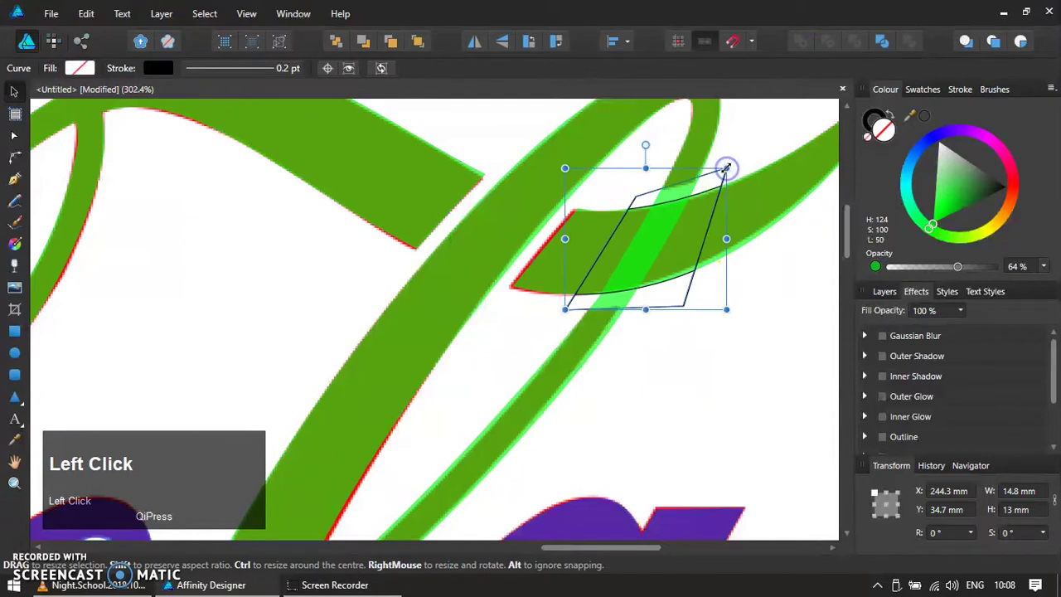
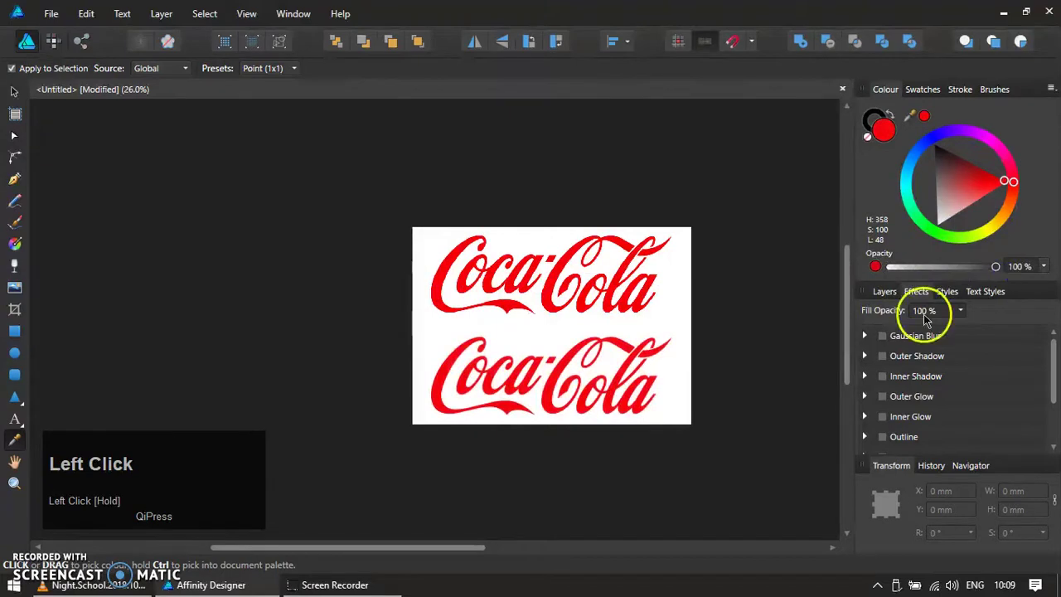
key(z)
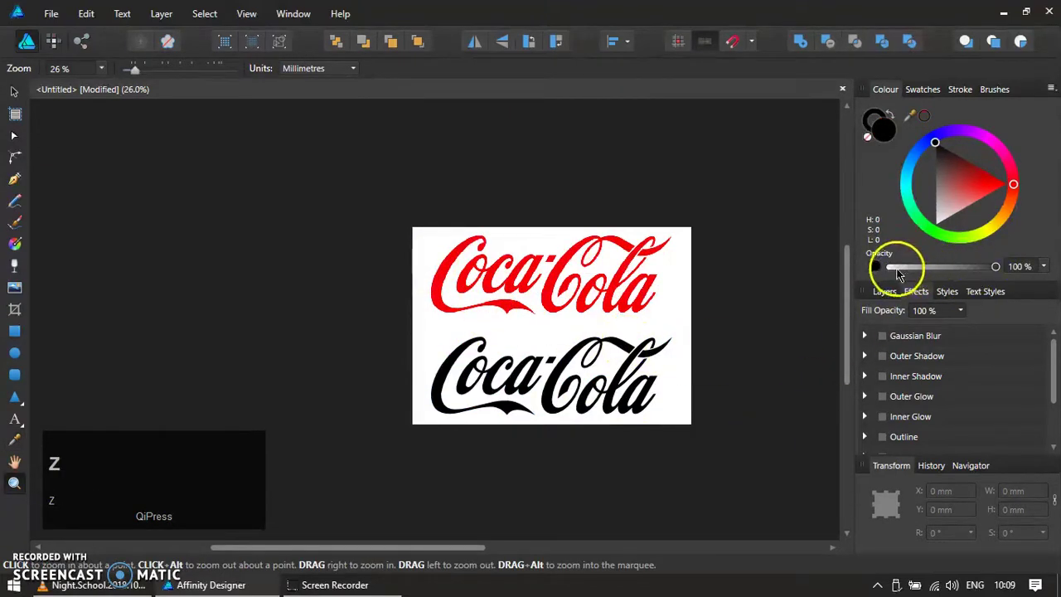